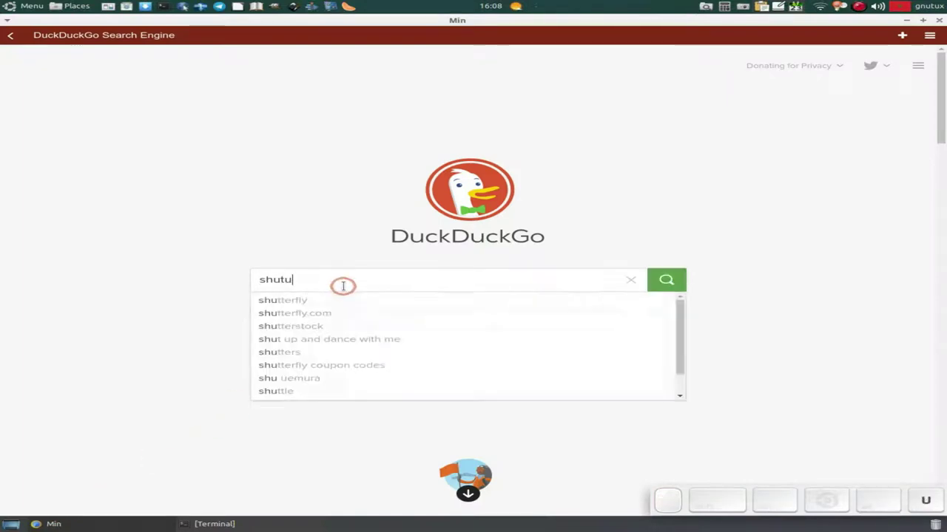
- Correct the query to 'shutter gnu/linux' and run the DuckDuckGo search
key("BackSpace")
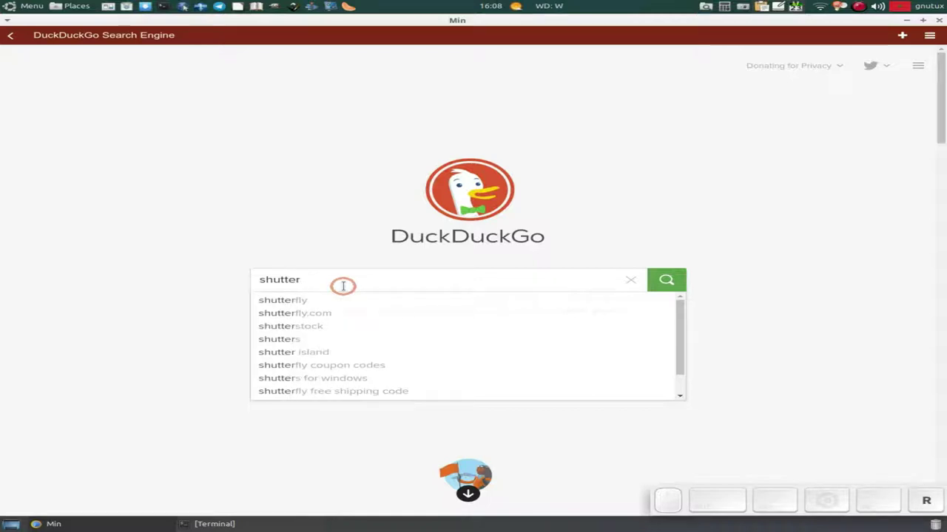
key("space")
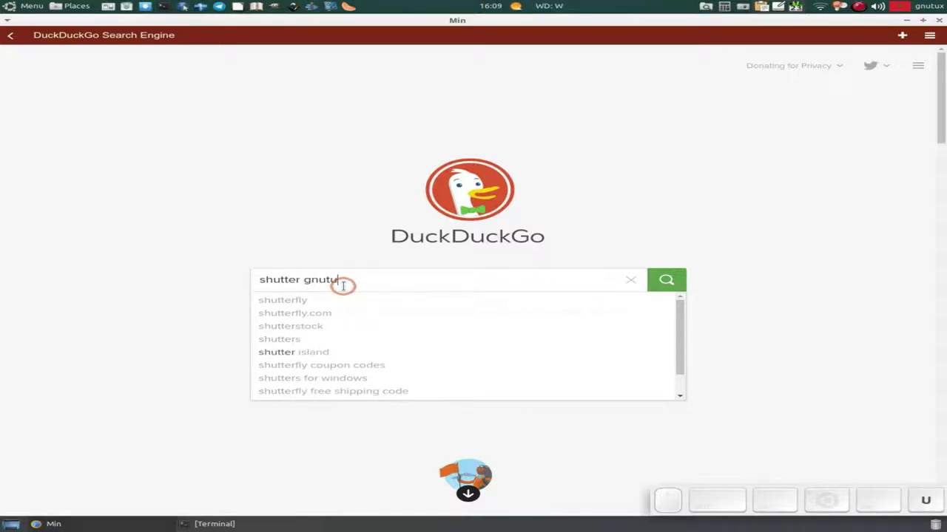
key("BackSpace")
key("shift+l")
key("shift+BackSpace")
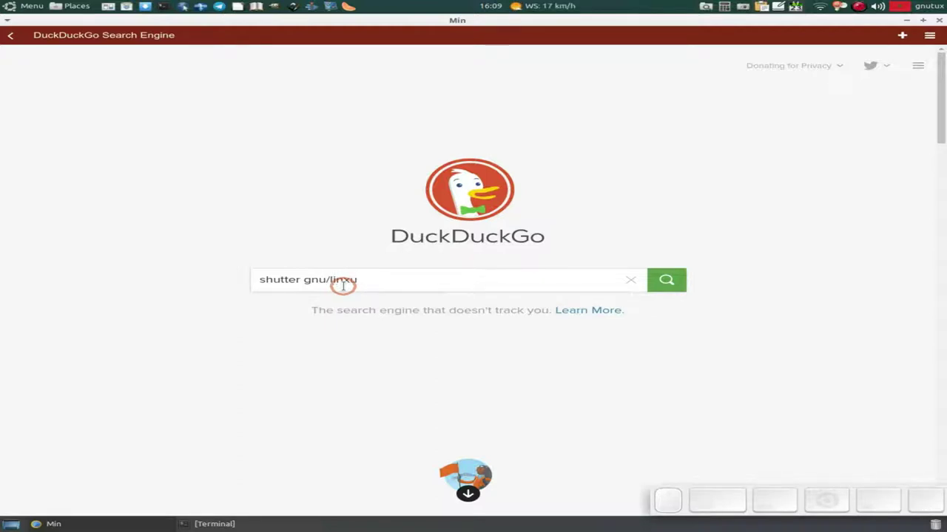
key("BackSpace")
key("Return")
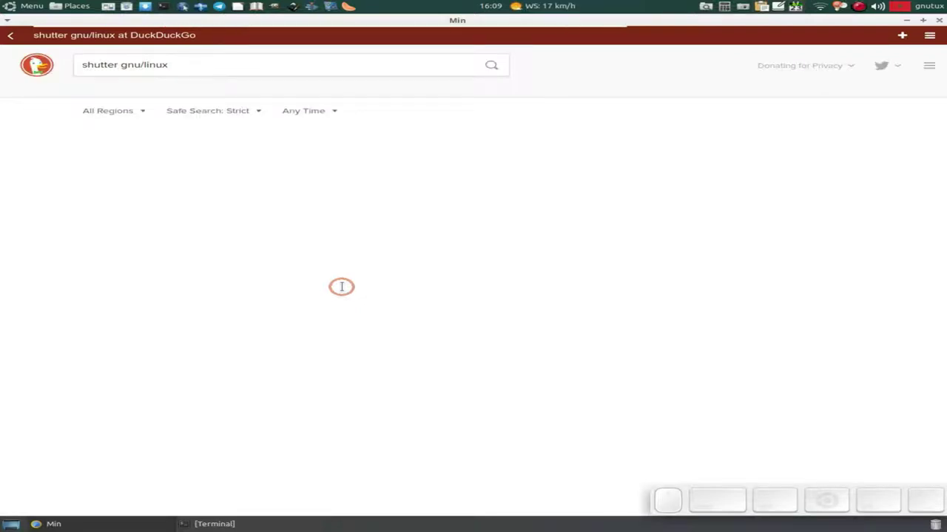
- Visit the Shutter downloads result, go to the site's home page, then its About page
left_click(183, 191)
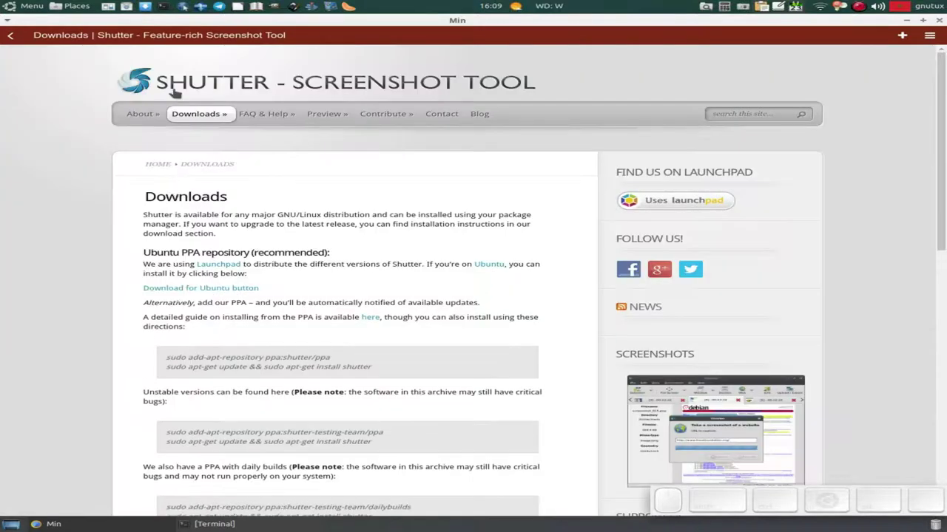
left_click(177, 86)
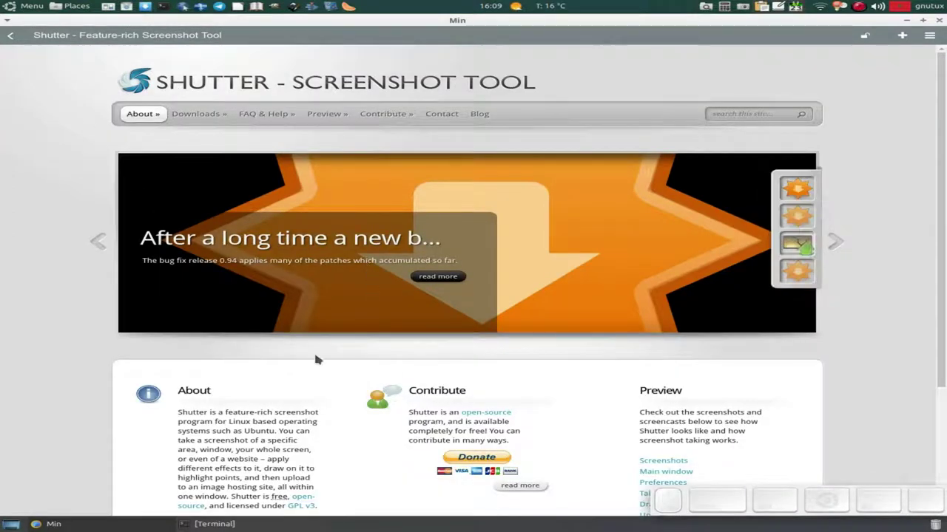
scroll("down", 3)
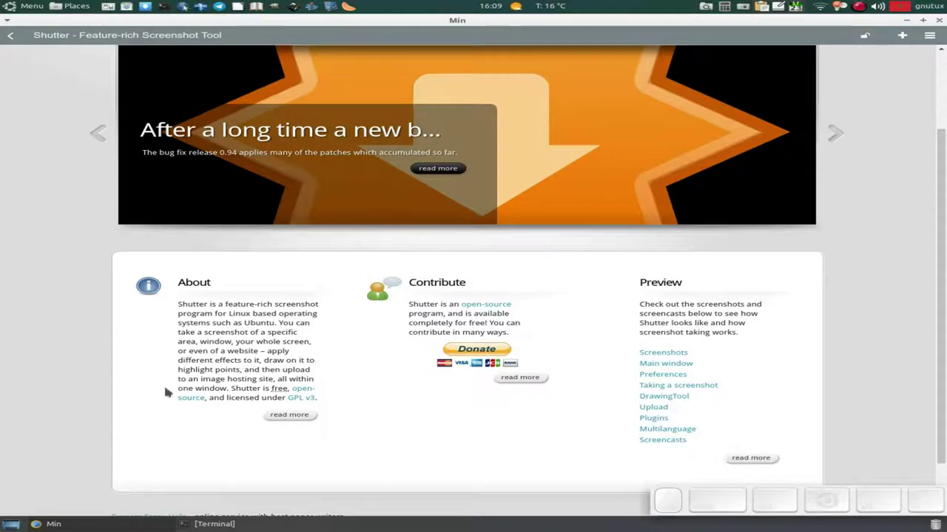
scroll("up", 3)
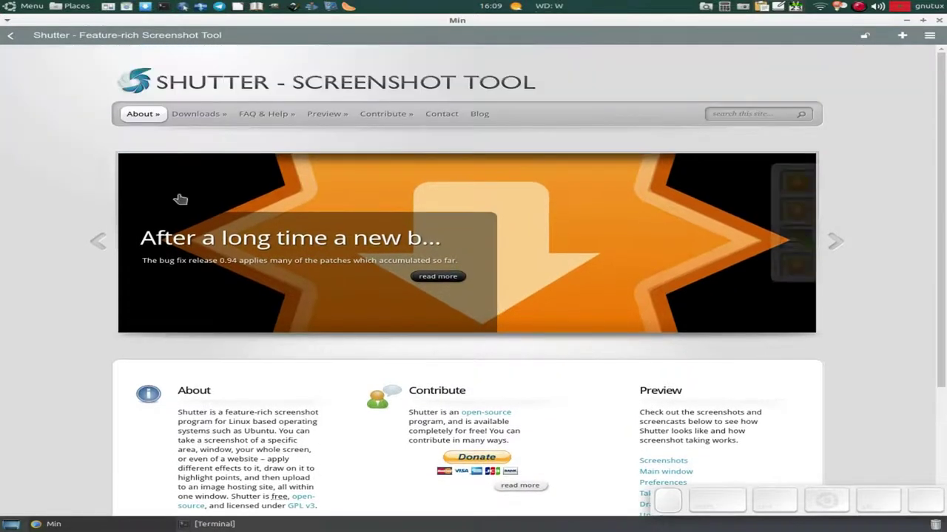
left_click(200, 395)
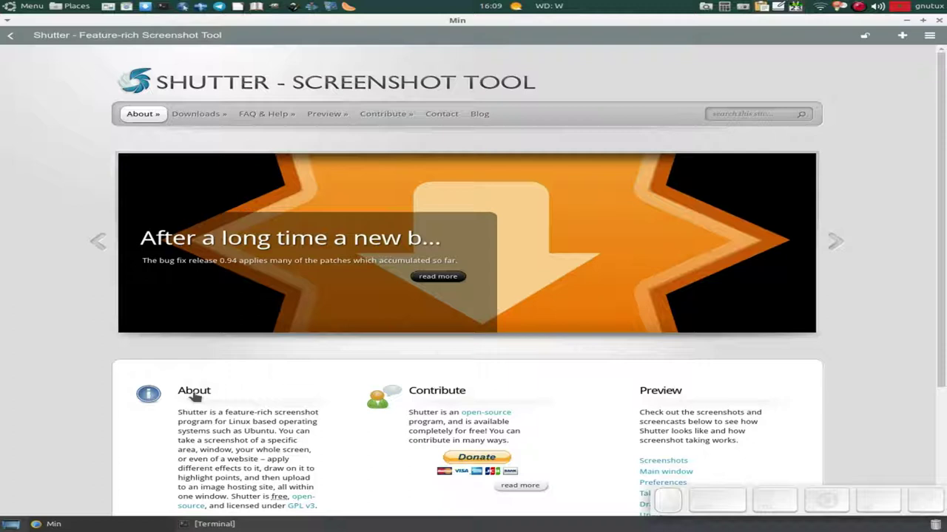
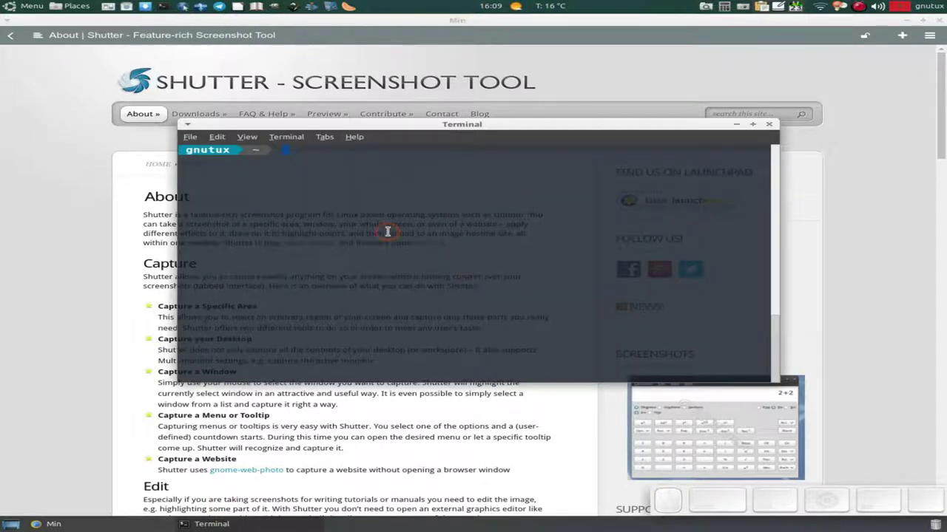
- Run 'sudo apt install shutter' in the terminal and supply the administrator password
left_click(382, 233)
key("space")
key("s")
key("Tab")
key("Return")
key("KP_5")
key("KP_6")
key("KP_0")
key("KP_8")
key("KP_0")
key("KP_9")
key("KP_6")
key("KP_Subtract")
key("KP_Enter")
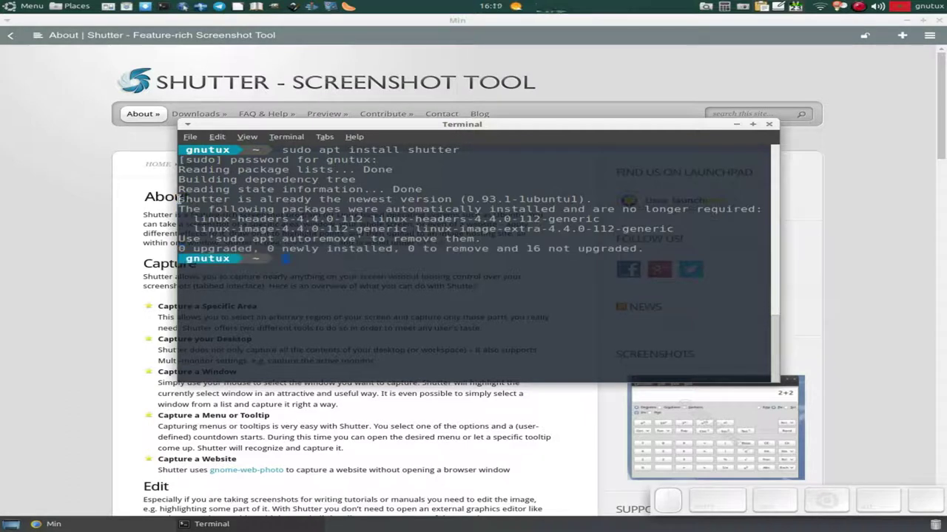
- Highlight the already-newest-version message, minimize the terminal and bring up the application menu
left_click_drag(174, 199, 476, 286)
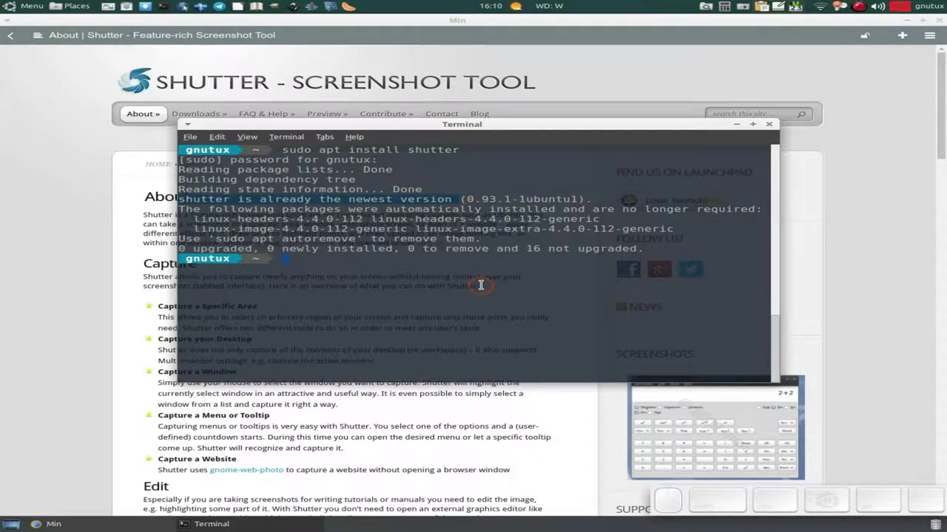
left_click(472, 280)
left_click(740, 126)
- Launch Shutter from the application menu search
left_click(30, 8)
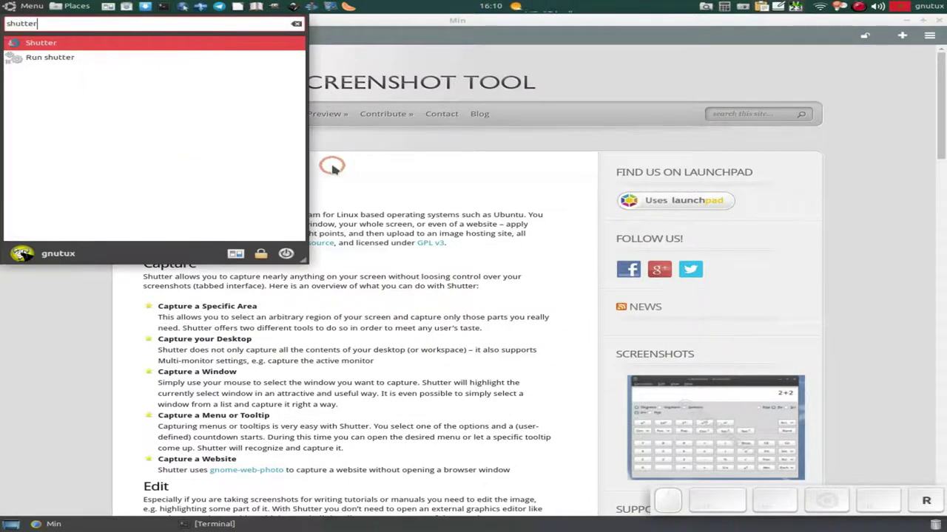
key("Return")
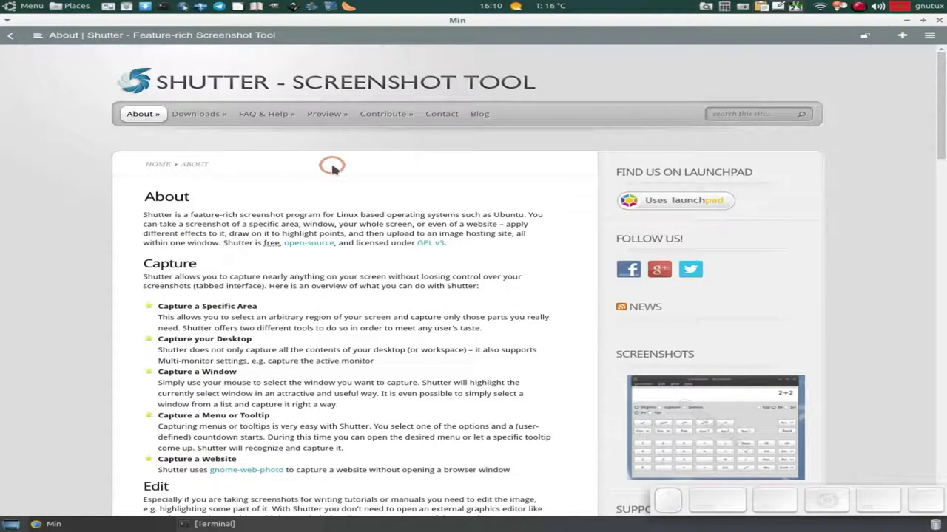
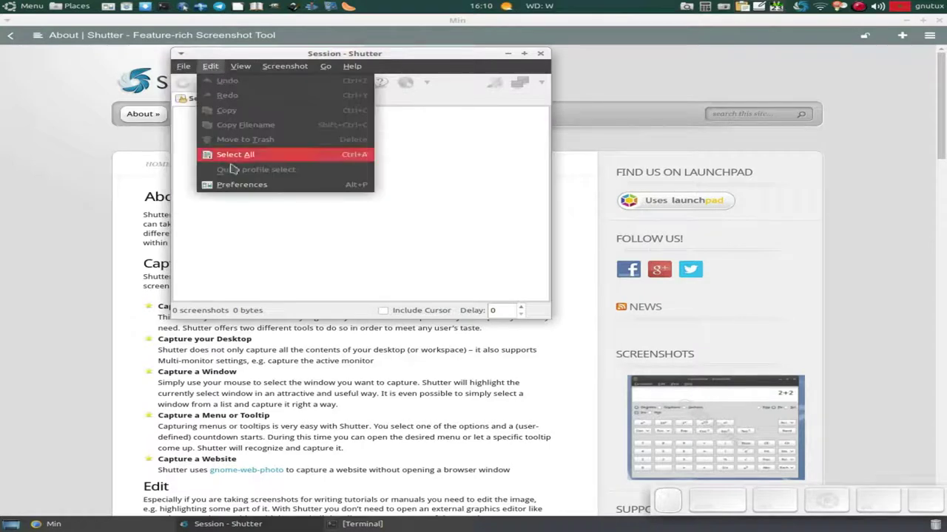
- In Shutter's Preferences keep PNG as image format with compression at 9
left_click(238, 191)
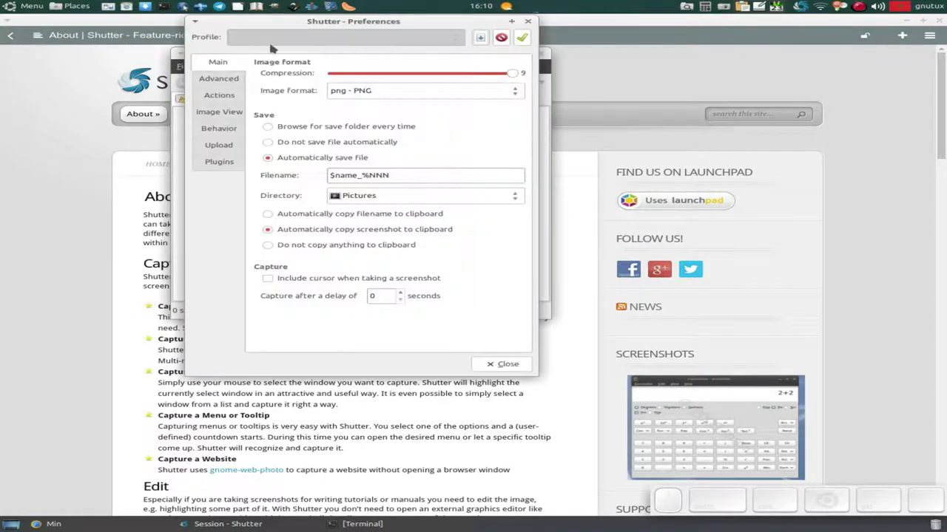
left_click(409, 92)
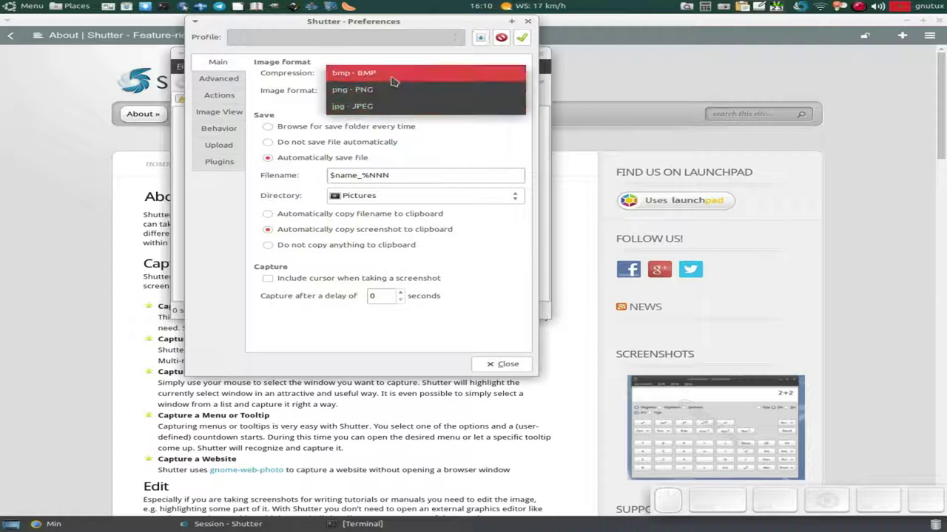
left_click(421, 53)
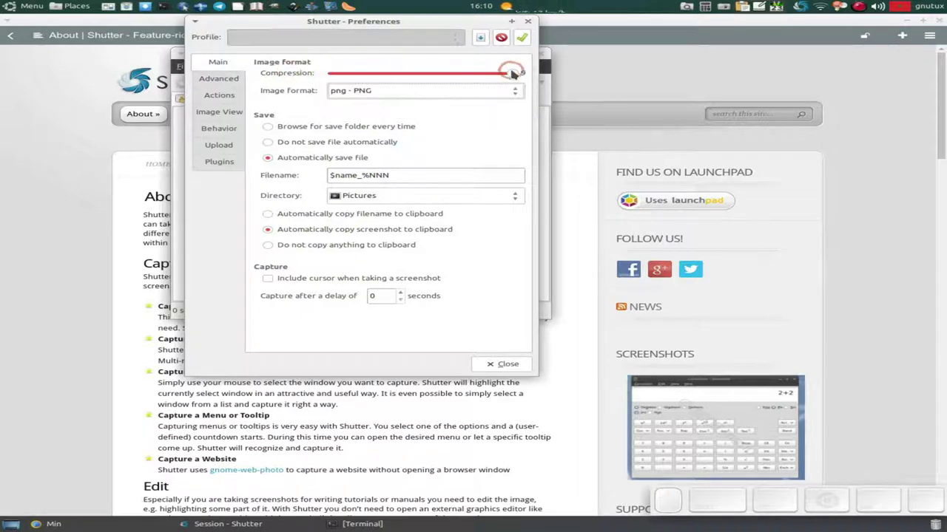
left_click(432, 197)
left_click(415, 202)
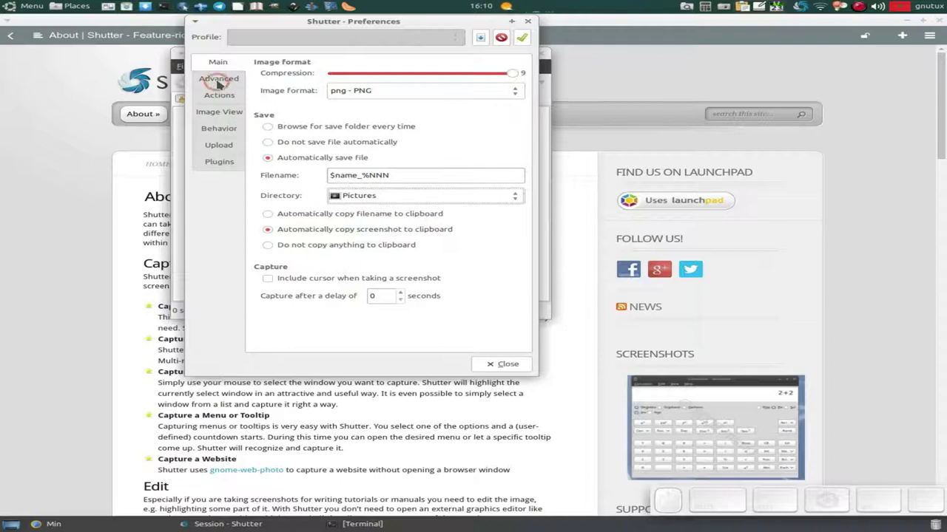
- Review the Advanced, Actions, Image View, Behaviour and Upload preference tabs without changes
left_click(220, 80)
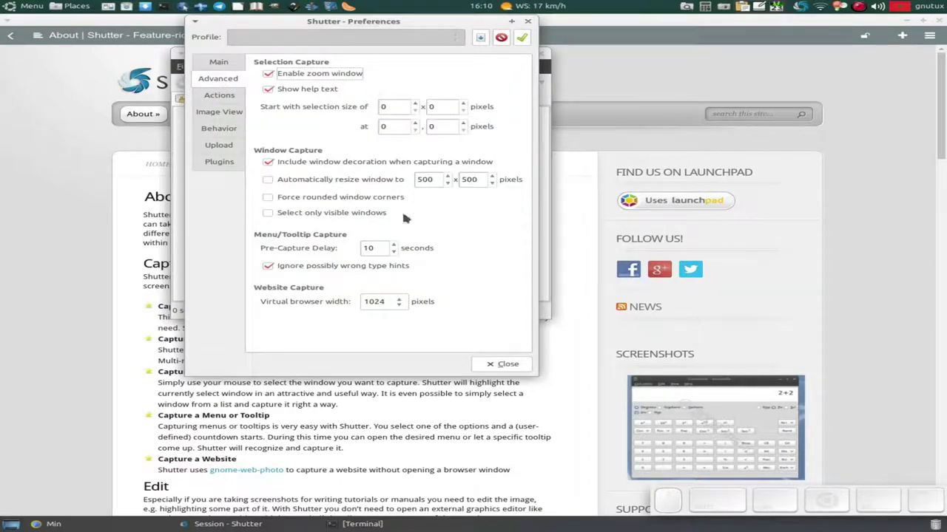
left_click(206, 97)
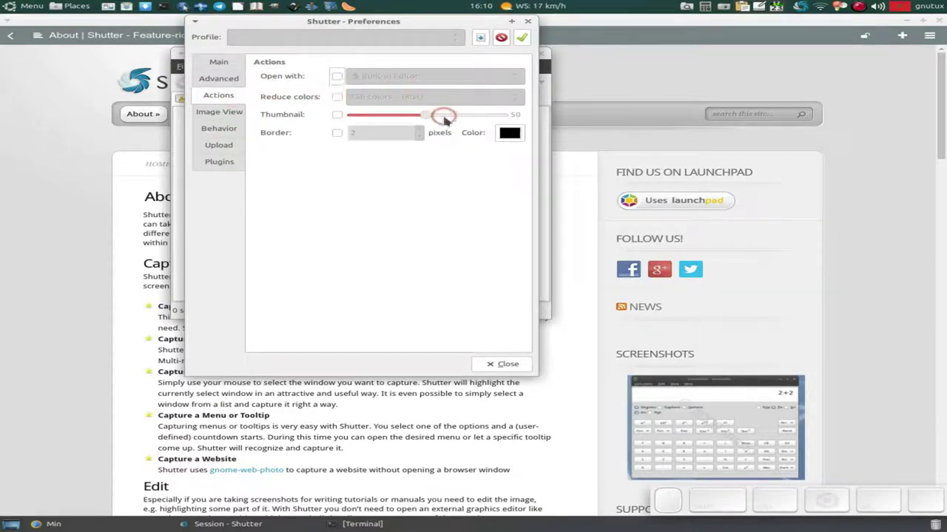
left_click(236, 117)
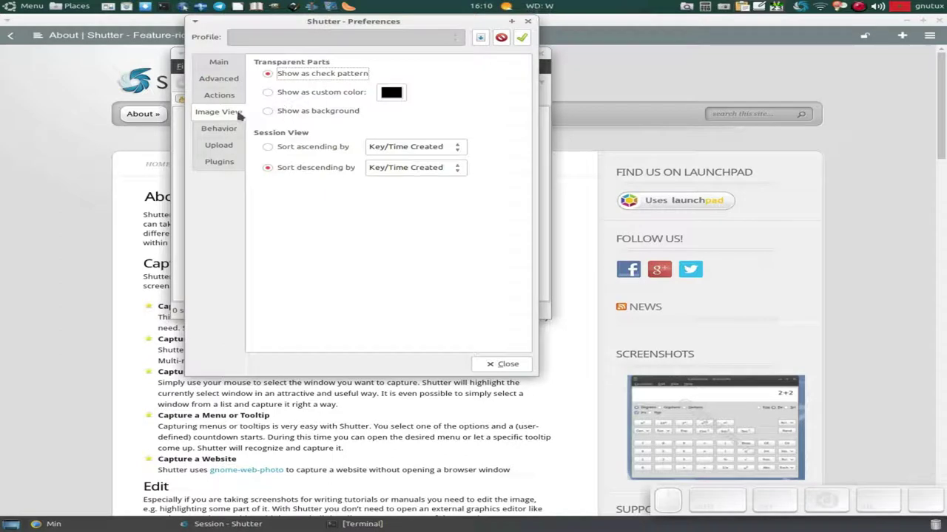
left_click(222, 129)
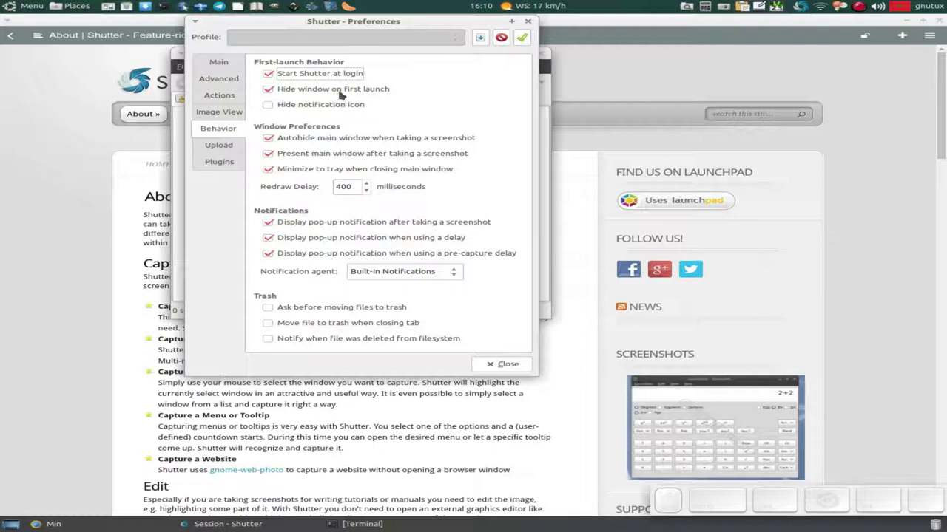
left_click(286, 78)
left_click(296, 91)
scroll("up", 3)
scroll("up", 3)
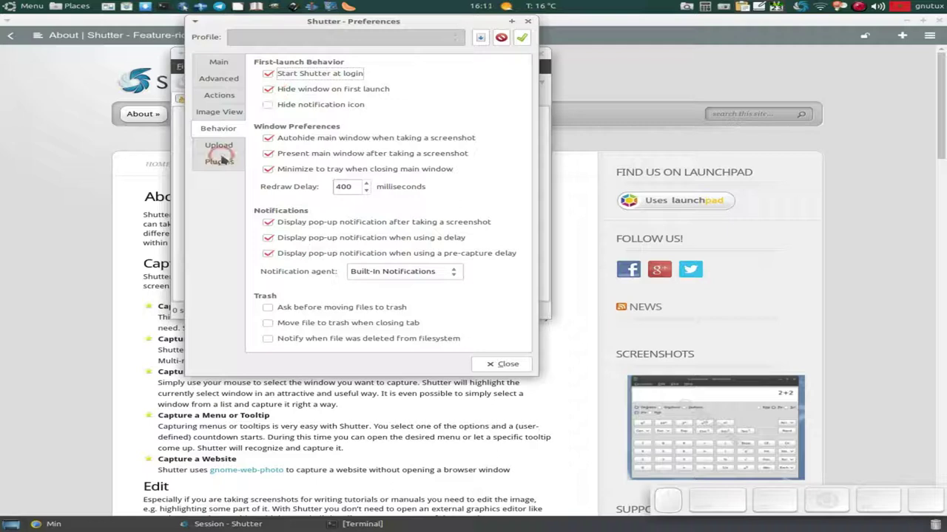
scroll("up", 3)
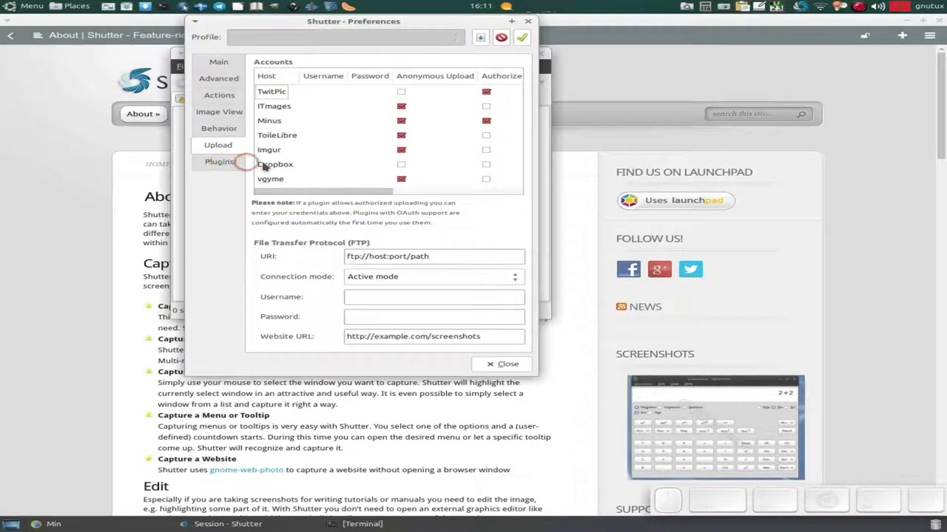
- Review the installed plugins list and close the Preferences window
left_click(221, 165)
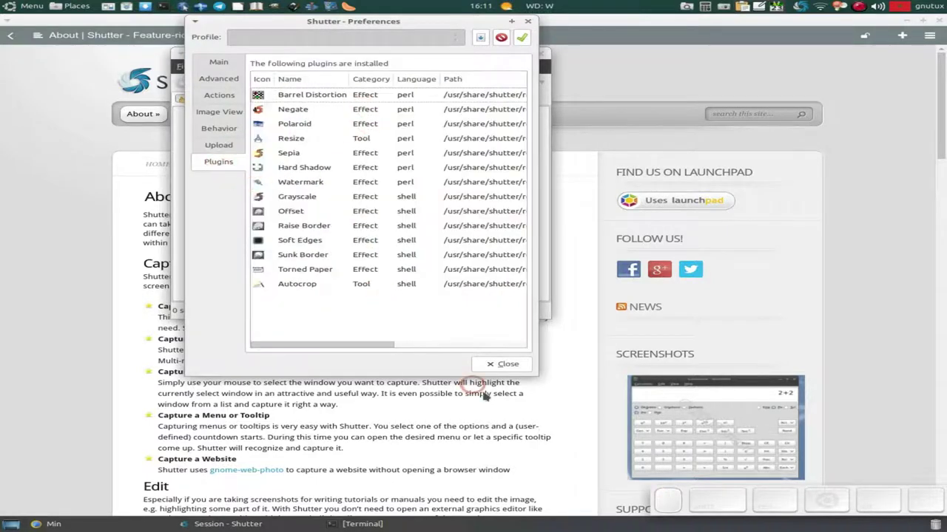
left_click(509, 360)
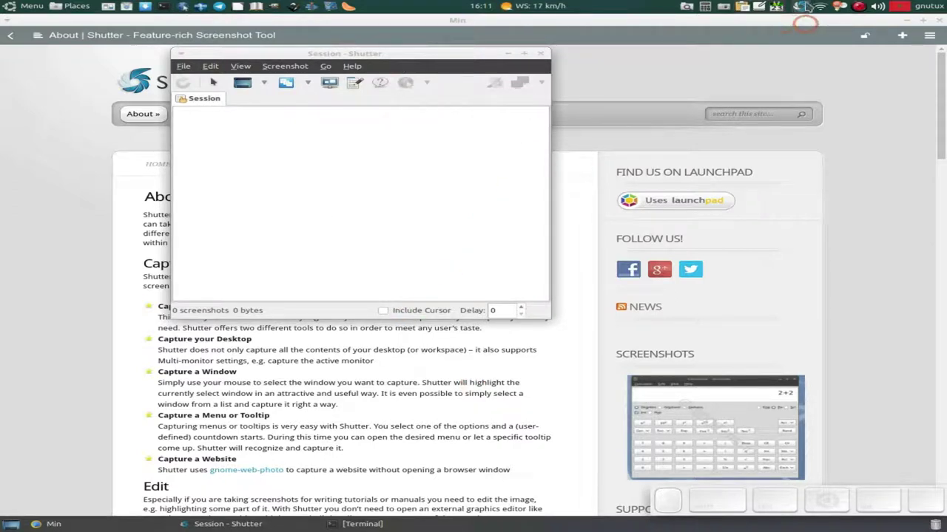
- Capture the whole desktop from the Shutter tray icon and maximize the Shutter window
left_click(547, 58)
left_click(801, 6)
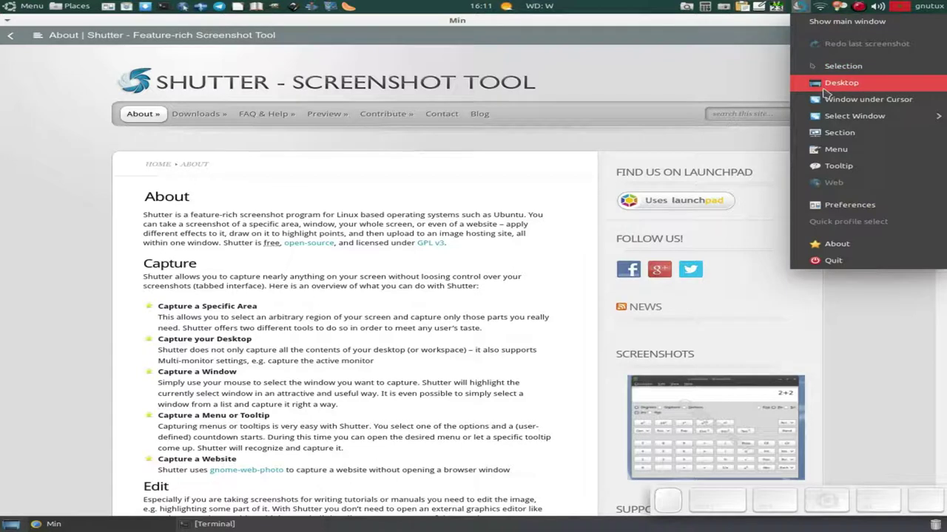
left_click(828, 89)
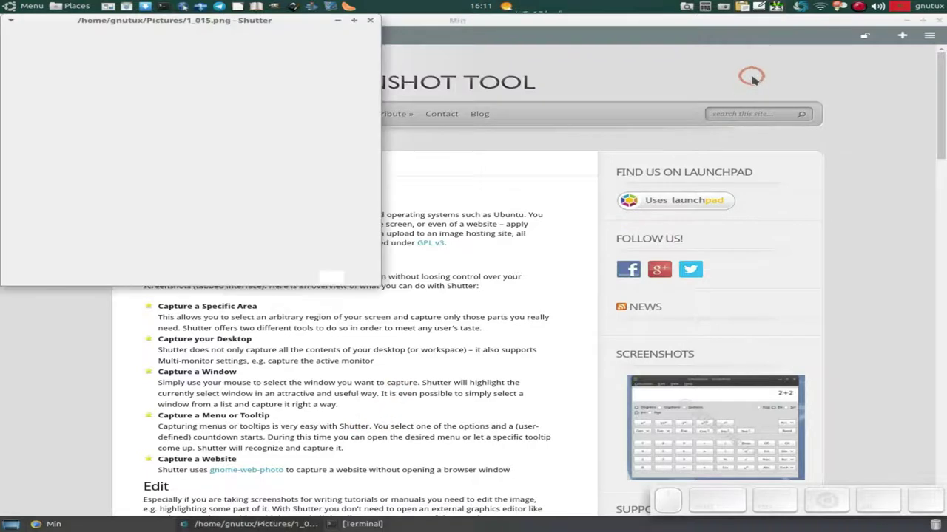
left_click(669, 270)
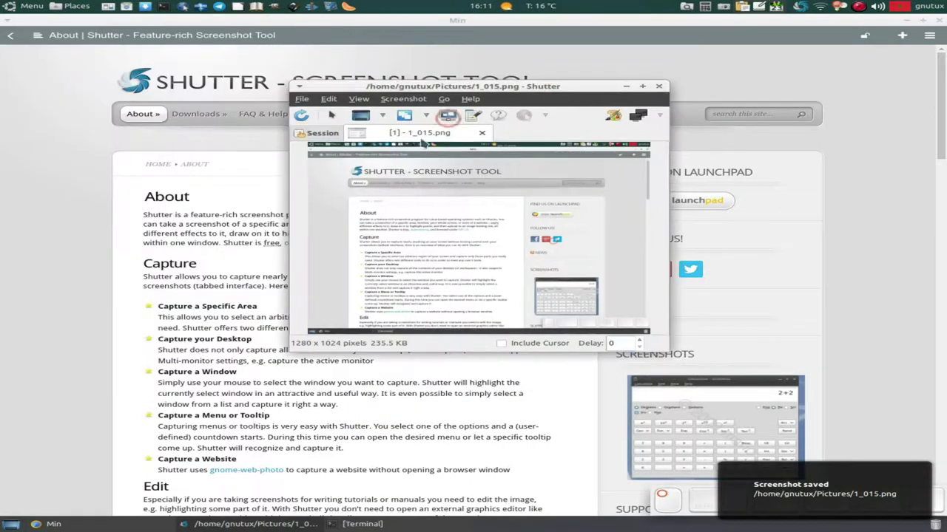
left_click(473, 90)
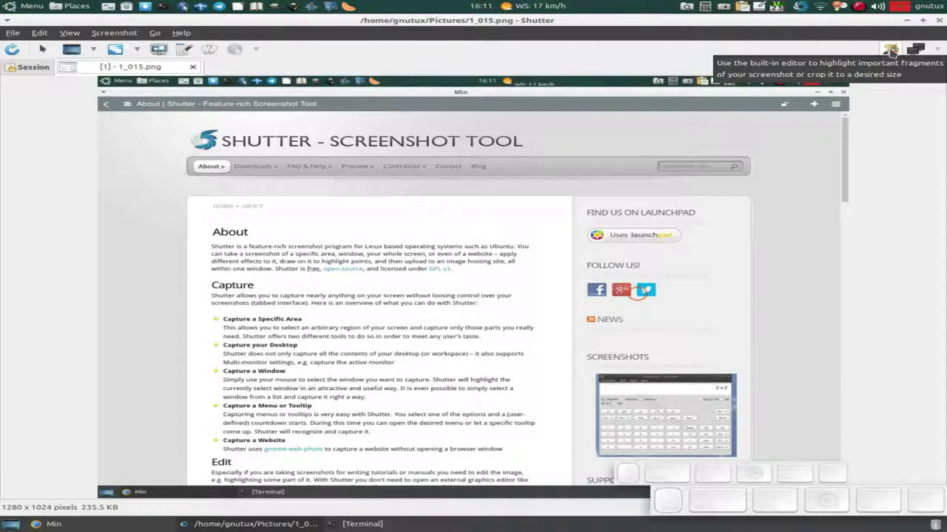
- In the drawing editor, draw an arrow at the Shutter logo with line width 10.1
left_click(894, 51)
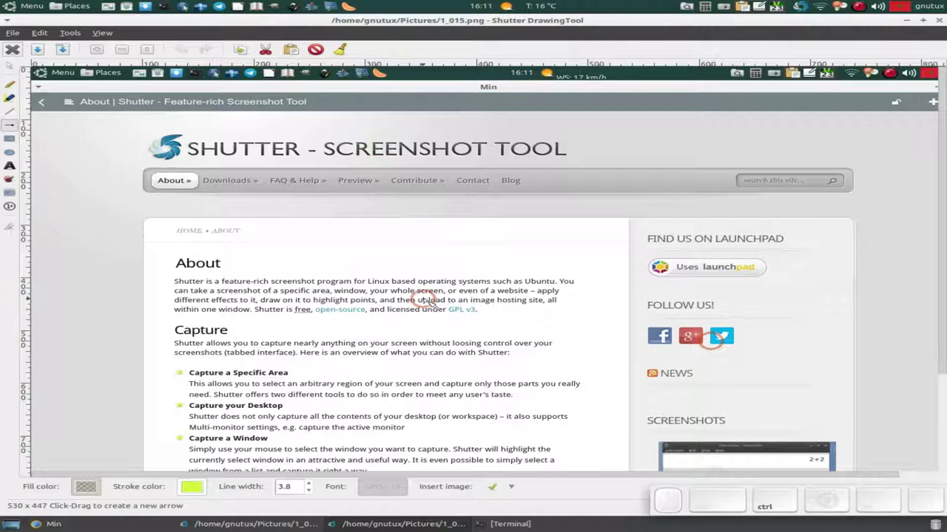
scroll("down", 3)
scroll("up", 3)
scroll("down", 3)
scroll("up", 3)
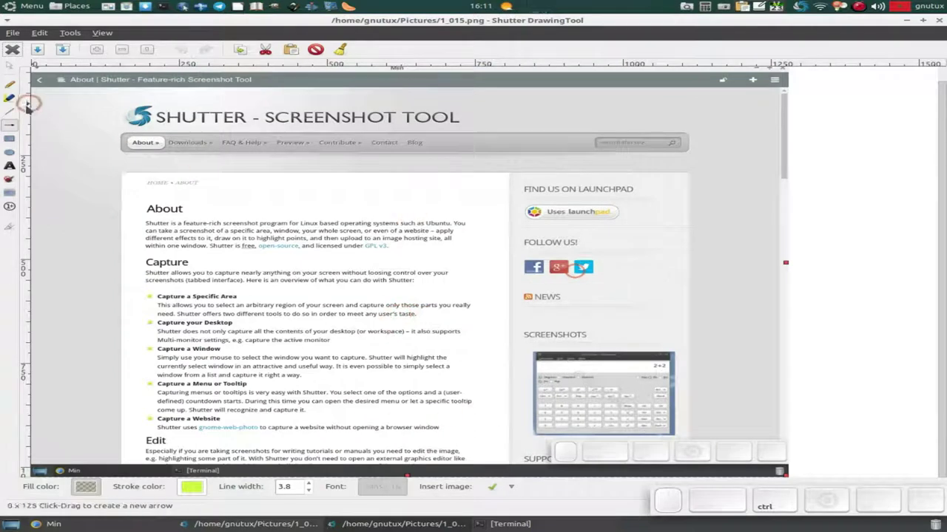
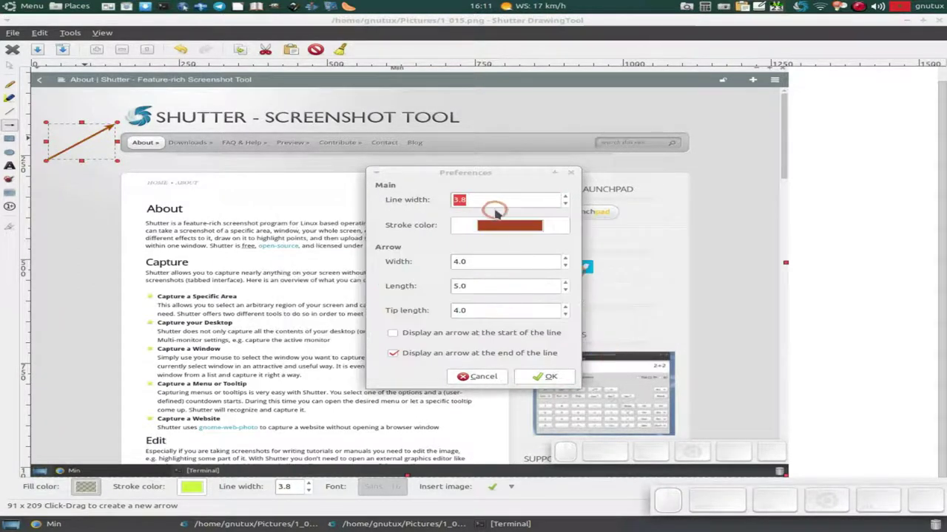
scroll("up", 3)
scroll("up", 3)
scroll("up", 3)
scroll("up", 3)
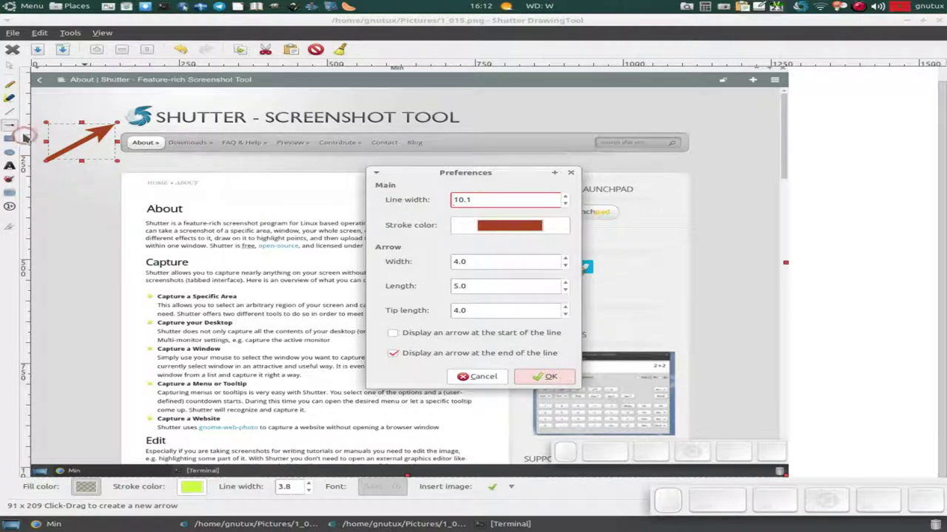
left_click(540, 224)
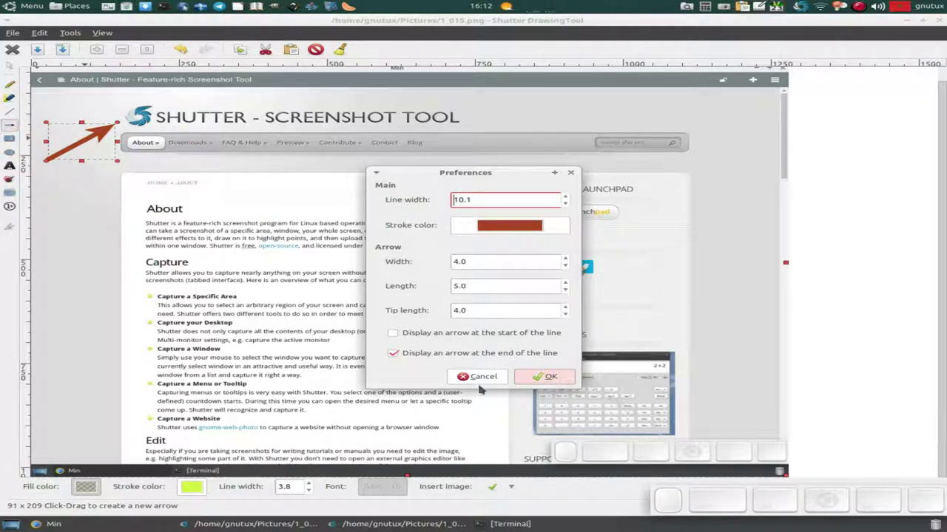
left_click(530, 377)
- Draw a rectangle around the About heading and set its line width to 8
left_click(13, 141)
left_click_drag(566, 266, 566, 267)
right_click(566, 266)
left_click(566, 266)
left_click(522, 278)
left_click(512, 301)
left_click(639, 358)
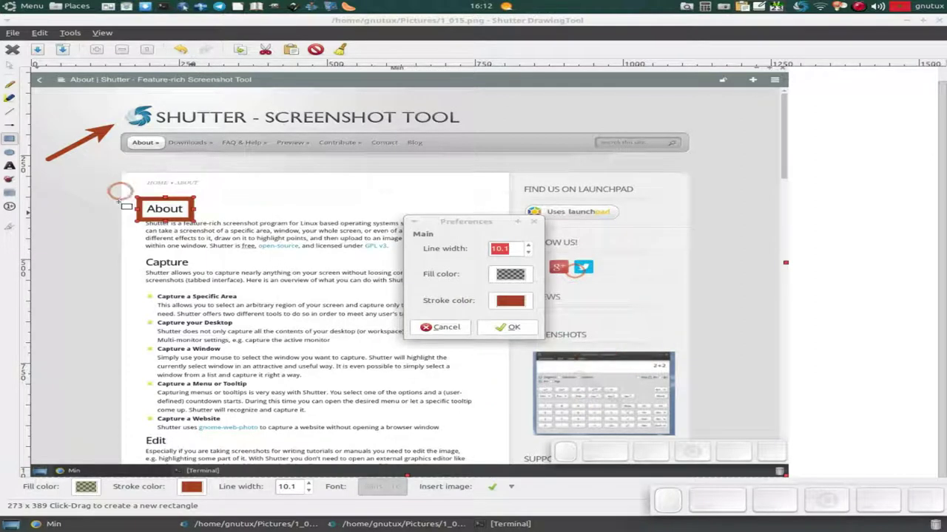
scroll("down", 3)
scroll("down", 3)
left_click(525, 332)
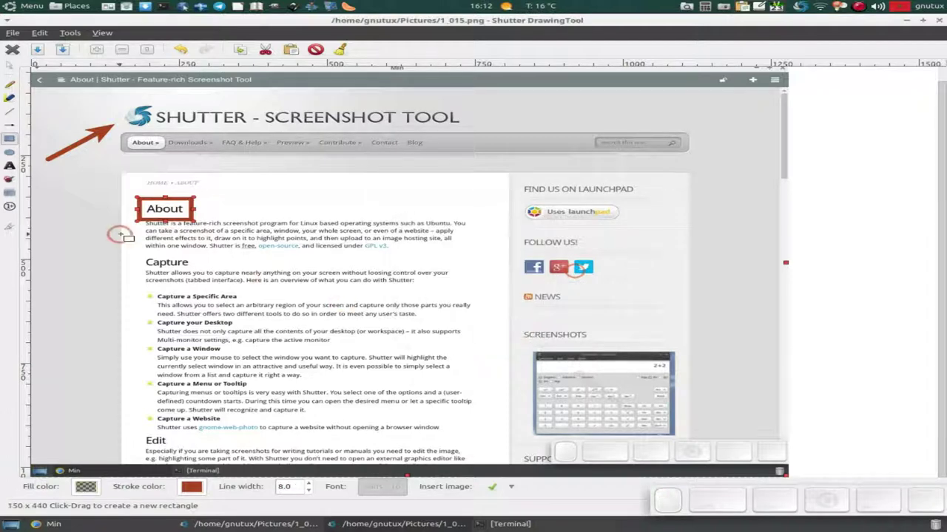
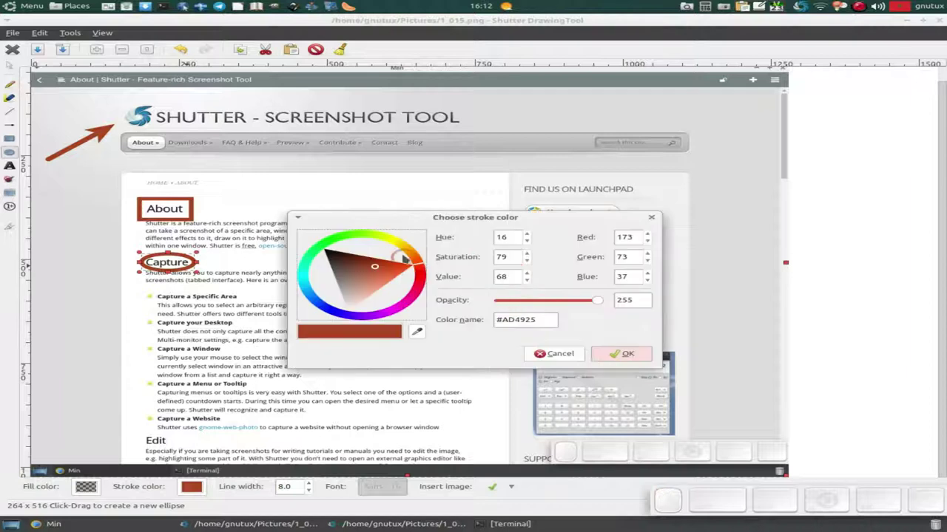
- Recolour the ellipse around the Capture heading with a yellow stroke
left_click(394, 242)
left_click(384, 262)
left_click(601, 354)
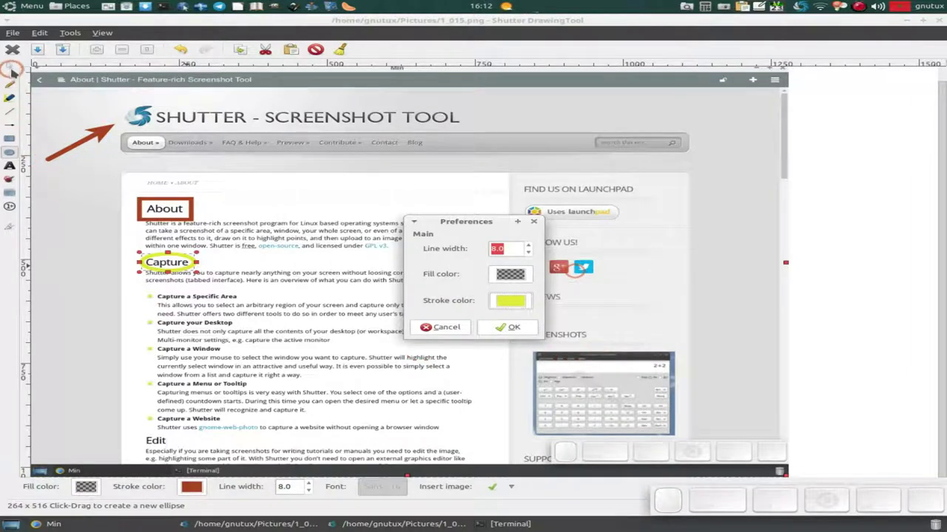
left_click(16, 70)
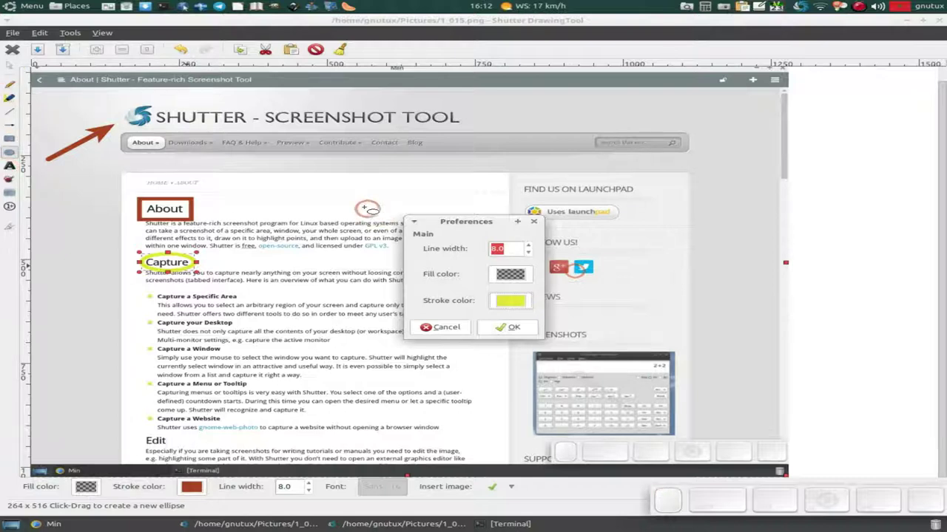
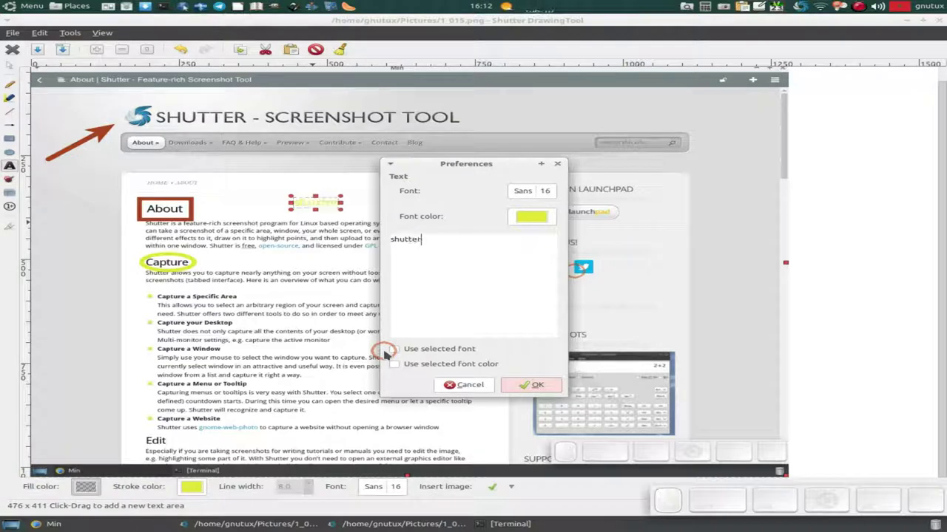
- Finish the 'shutter' label beside About and set its font to SF Sports Night
key("space")
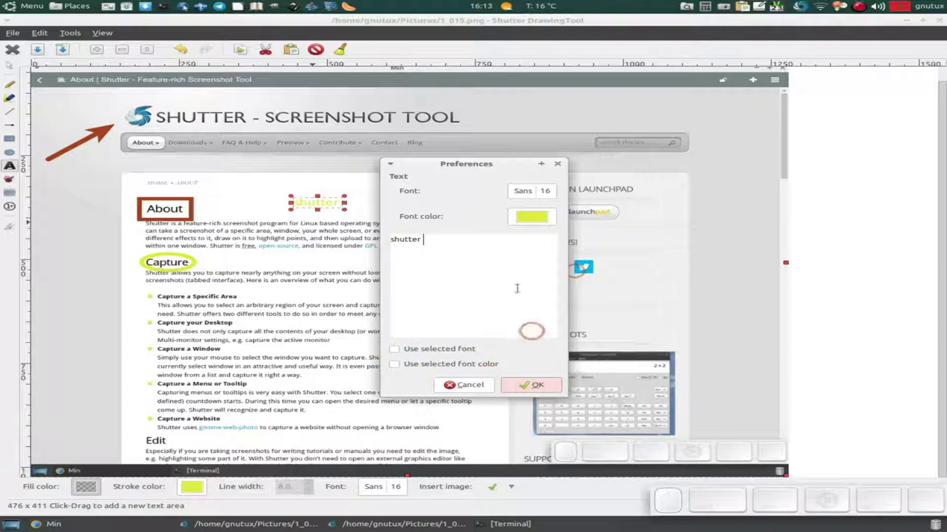
left_click(554, 191)
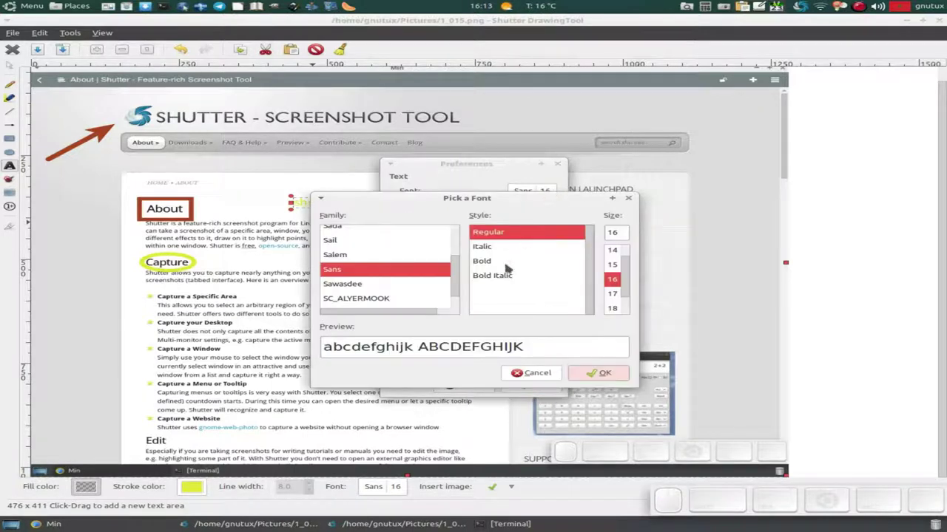
scroll("down", 3)
left_click(349, 262)
scroll("down", 3)
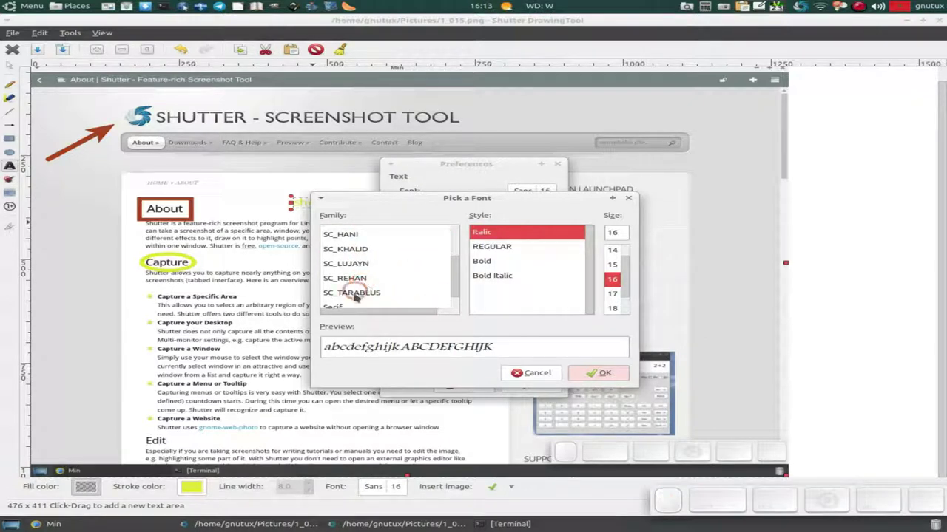
scroll("down", 3)
left_click(356, 292)
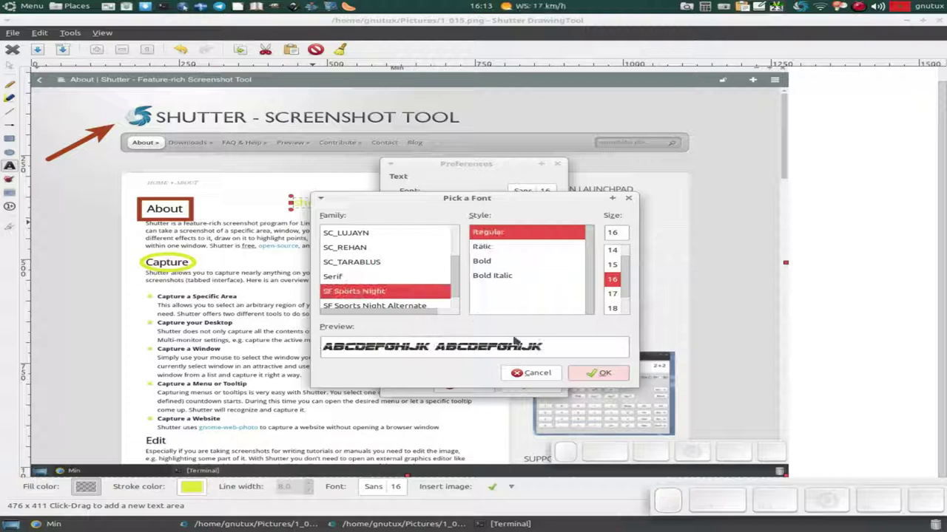
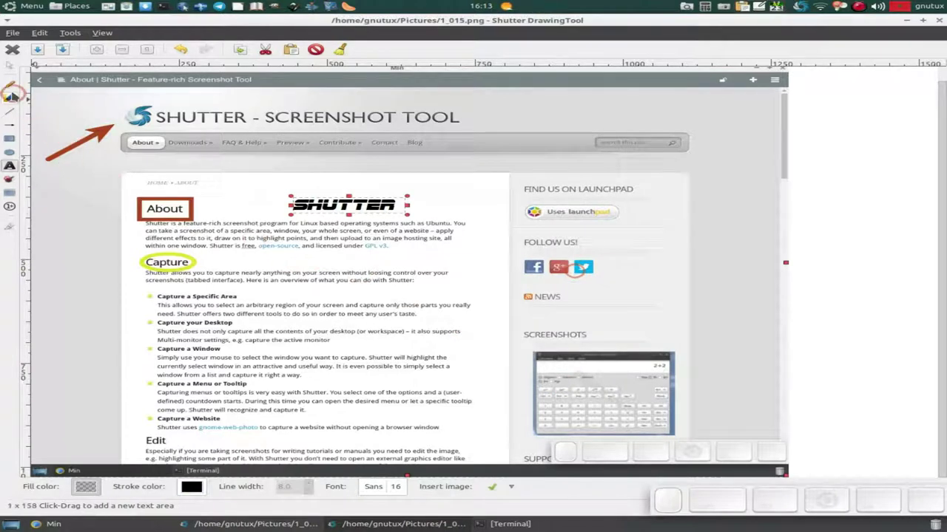
- Insert a green check-mark image from the Insert image list beside the SHUTTER label
left_click(11, 68)
left_click(216, 192)
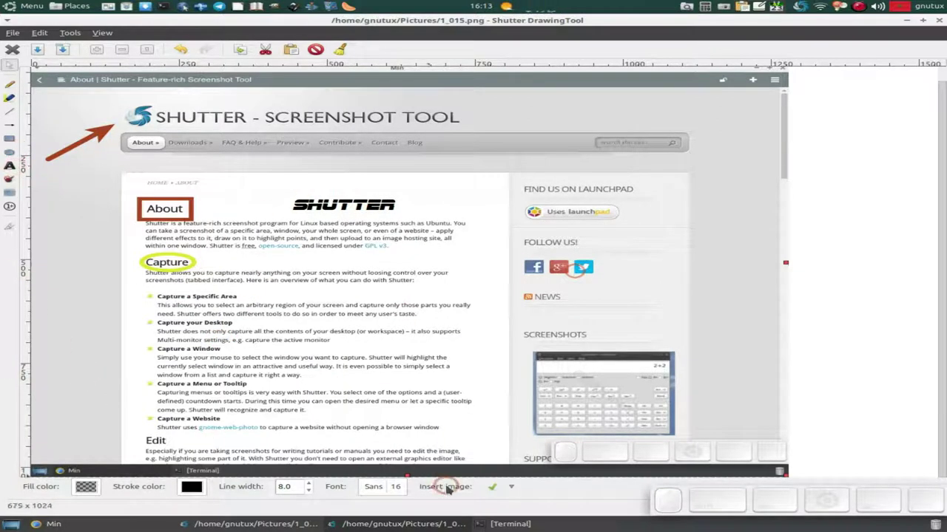
left_click(513, 491)
left_click(513, 491)
left_click(499, 491)
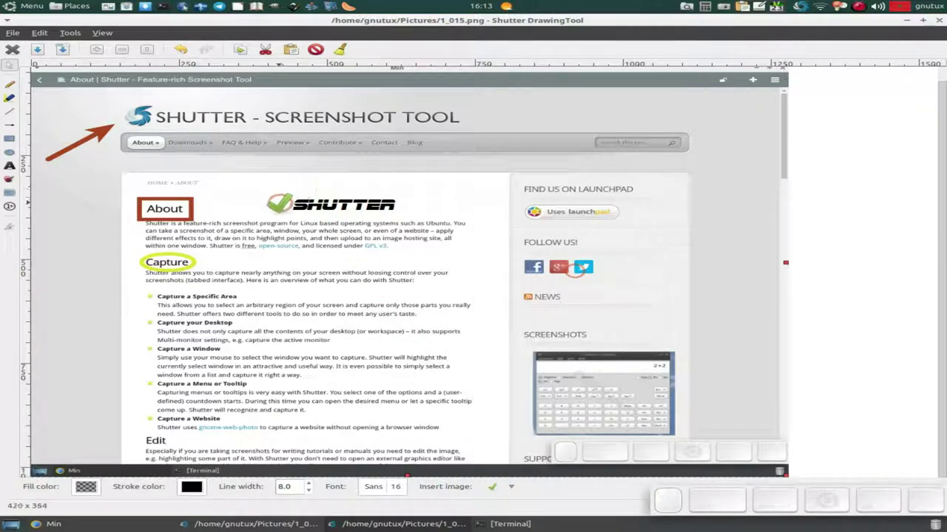
- Place a small icon beside the About heading and browse image categories for the Capture heading
left_click(284, 204)
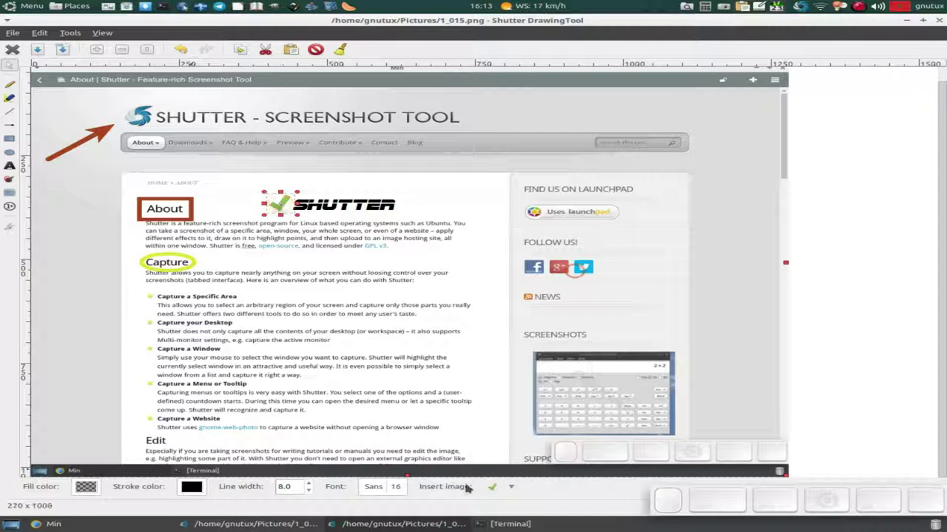
left_click(511, 489)
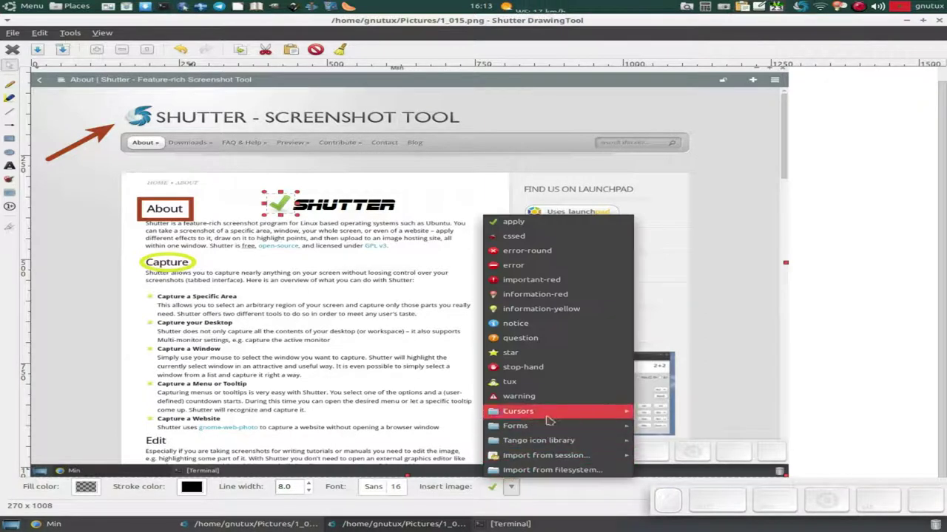
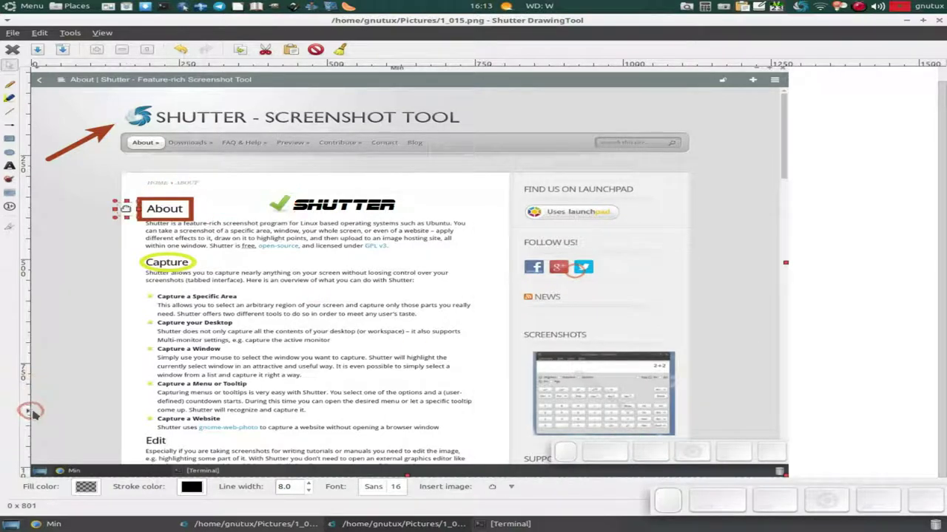
right_click(132, 211)
left_click(127, 210)
left_click(512, 492)
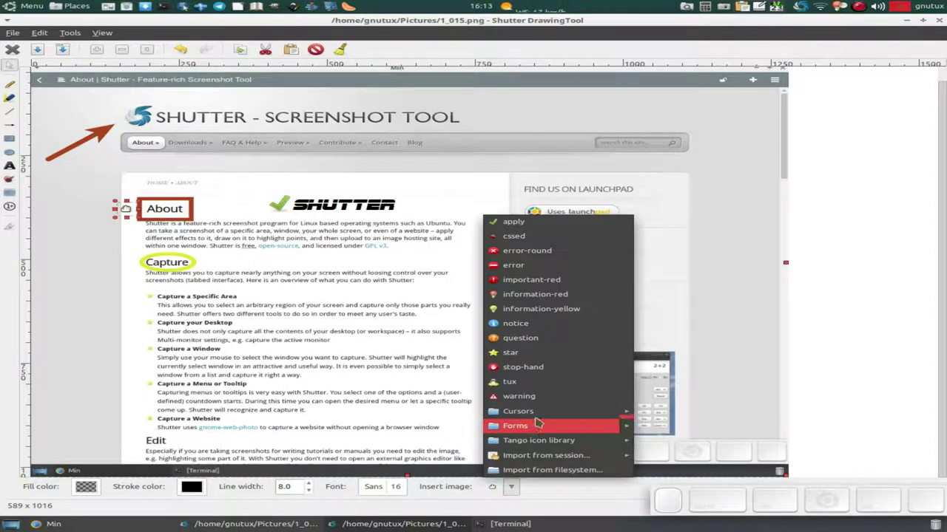
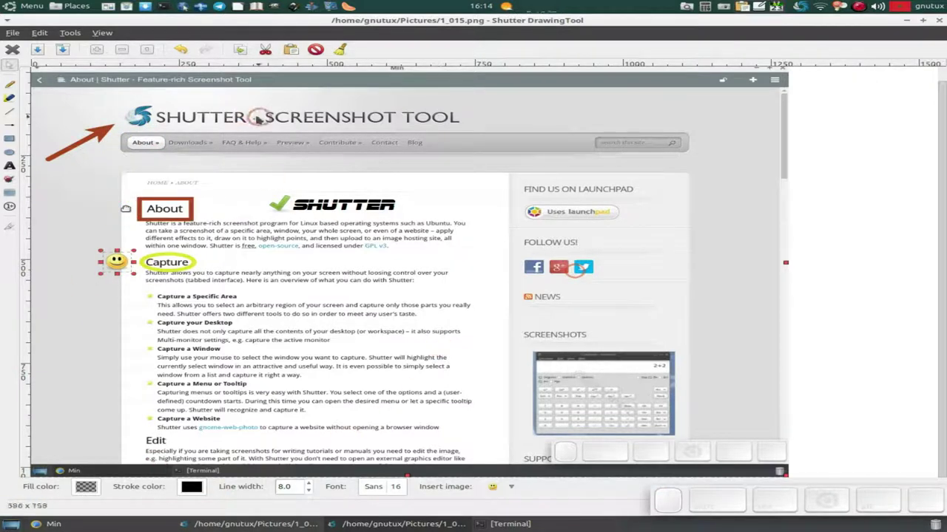
- Save the annotations back to the capture session and bring up the Places list
left_click(45, 49)
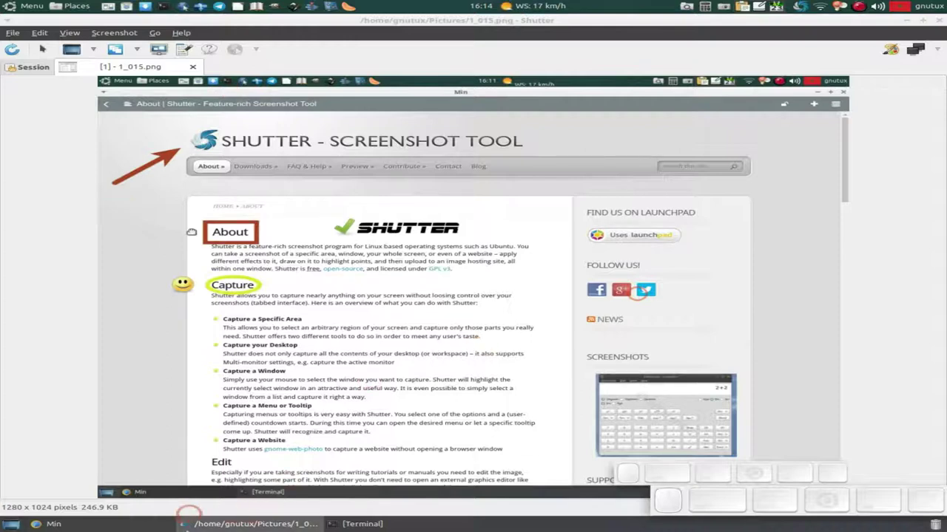
left_click(79, 4)
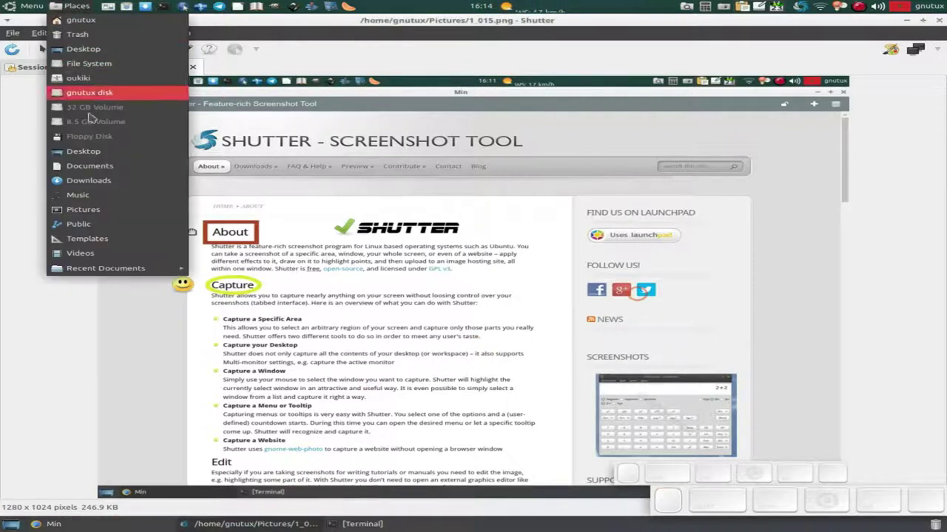
- View the annotated 1_015.png from the Pictures folder in the Image Viewer
left_click(108, 213)
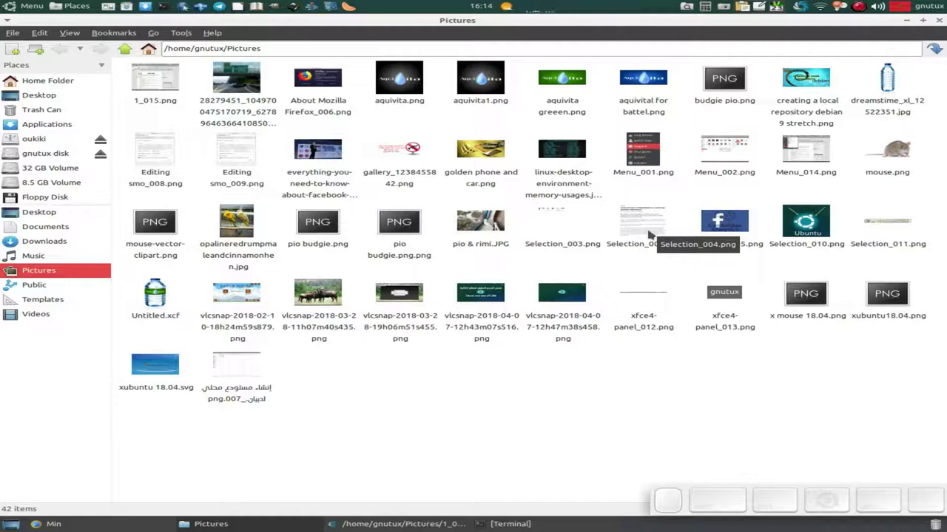
left_click(178, 81)
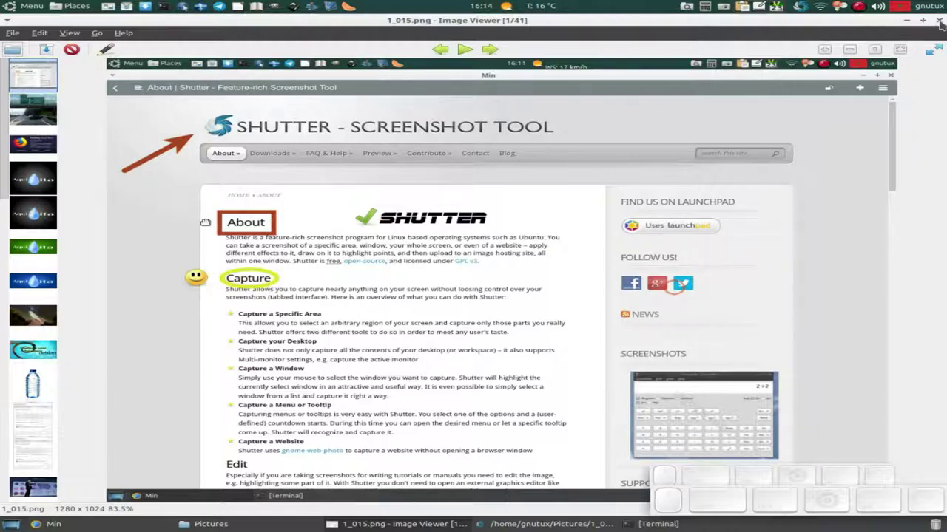
left_click(664, 283)
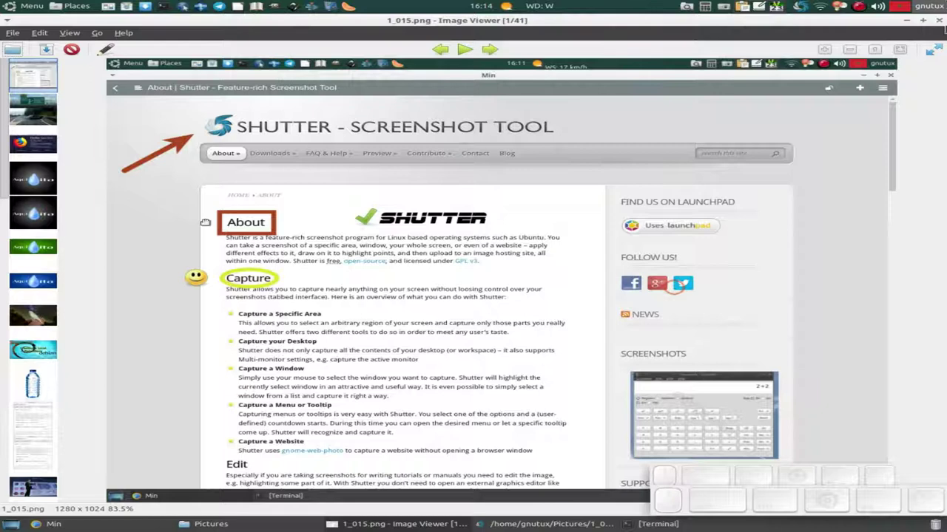
left_click(665, 283)
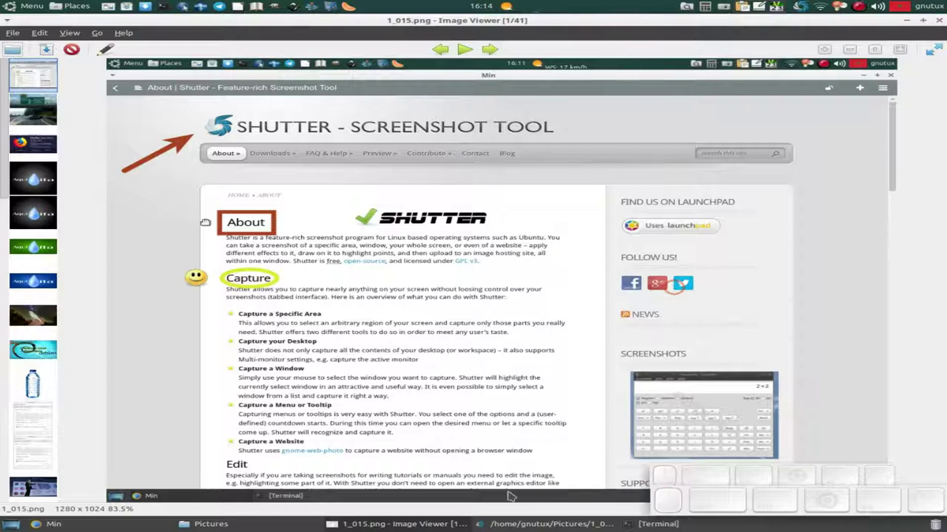
- Close the Image Viewer and bring the Shutter window back to the front
right_click(664, 283)
left_click(664, 283)
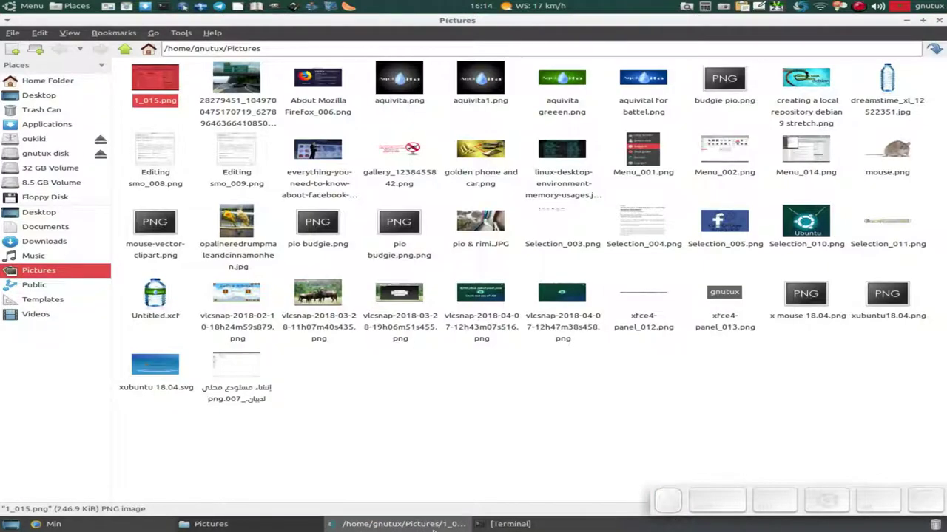
right_click(252, 205)
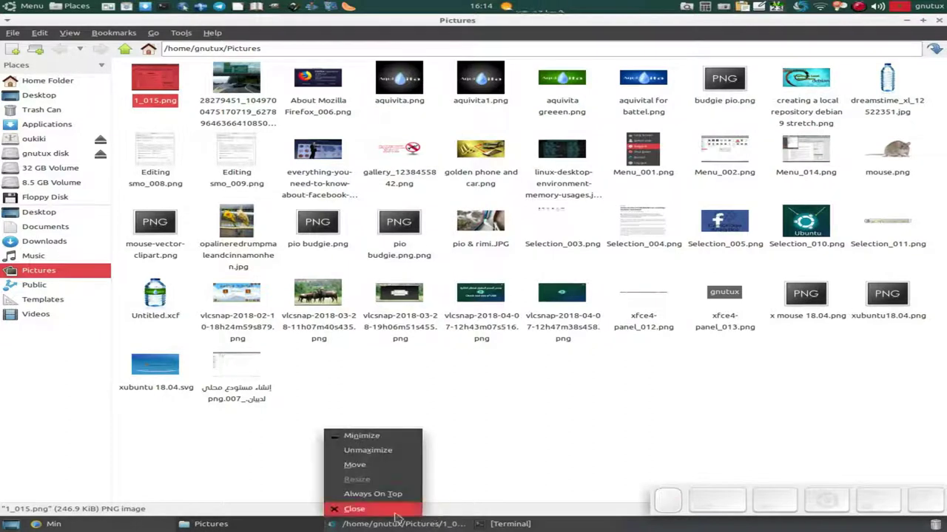
left_click(252, 205)
left_click(244, 216)
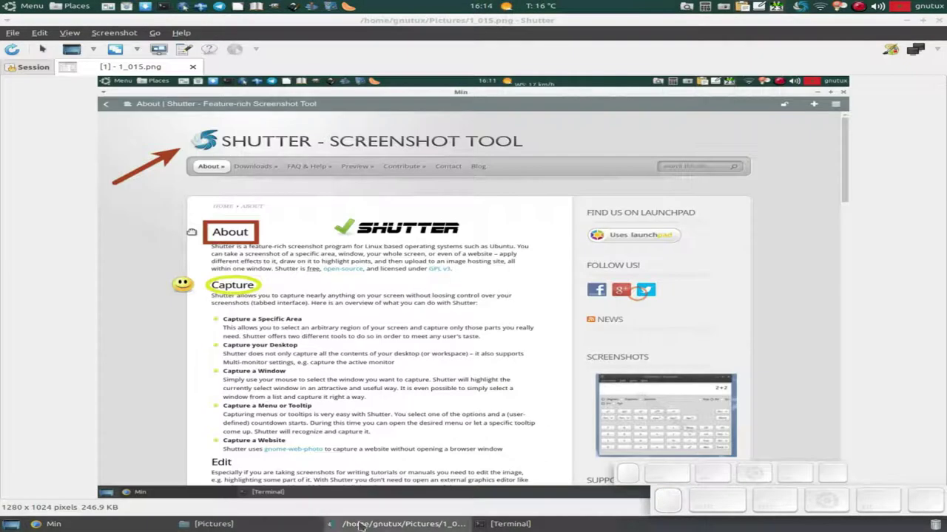
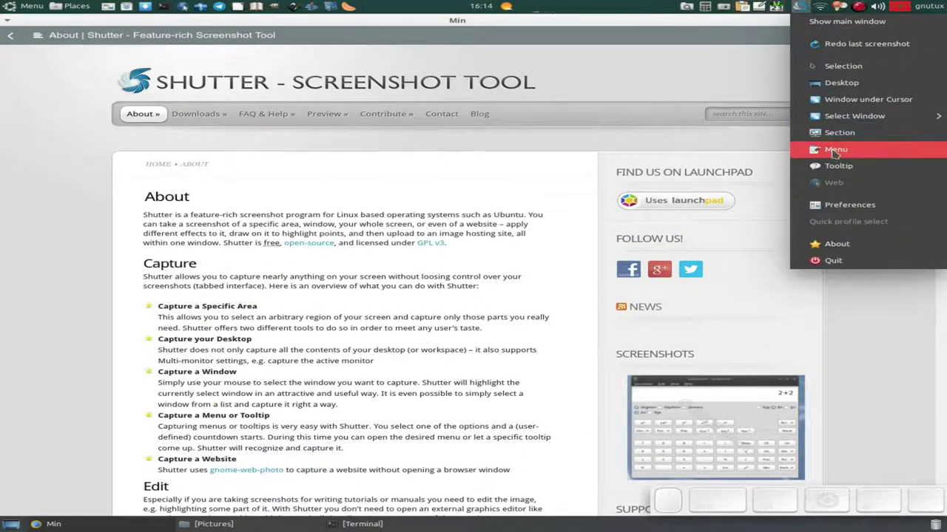
- Run a timed Menu capture with the application menu open, producing Menu_016.png
left_click(837, 152)
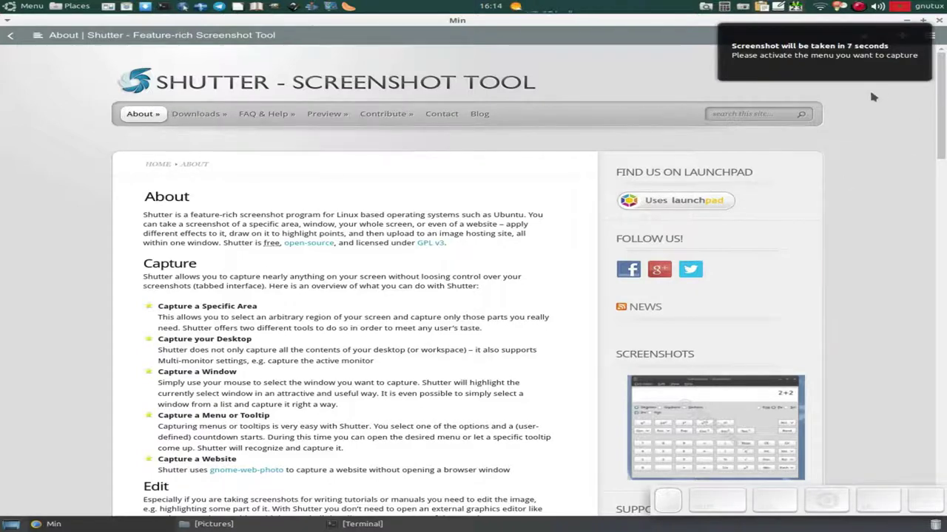
left_click(17, 6)
scroll("up", 3)
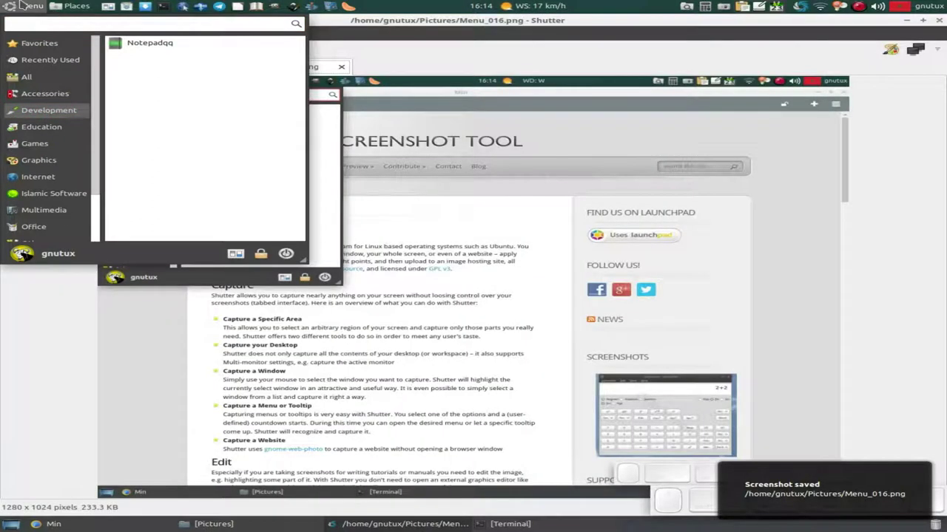
left_click(24, 1)
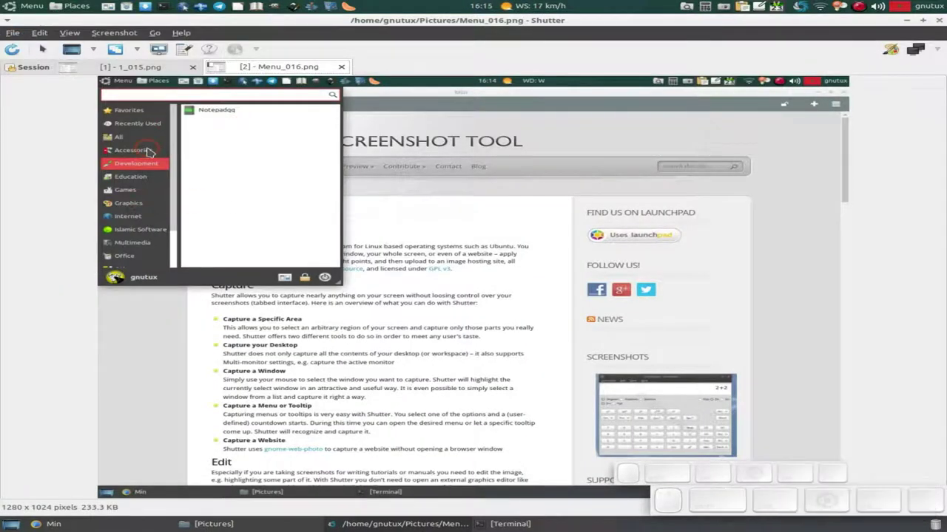
- Annotate Menu_016.png with an arrow and a rectangle around Development, giving the rectangle a yellow-green outline
left_click(906, 54)
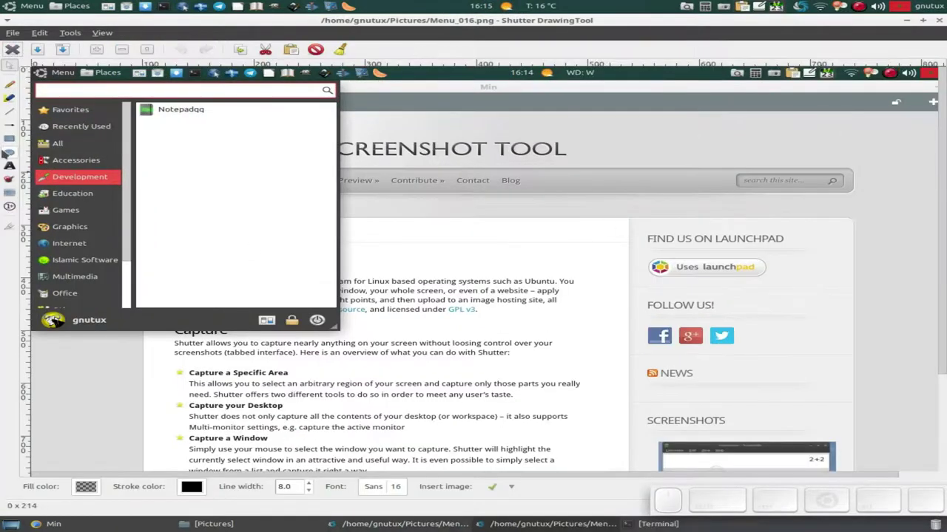
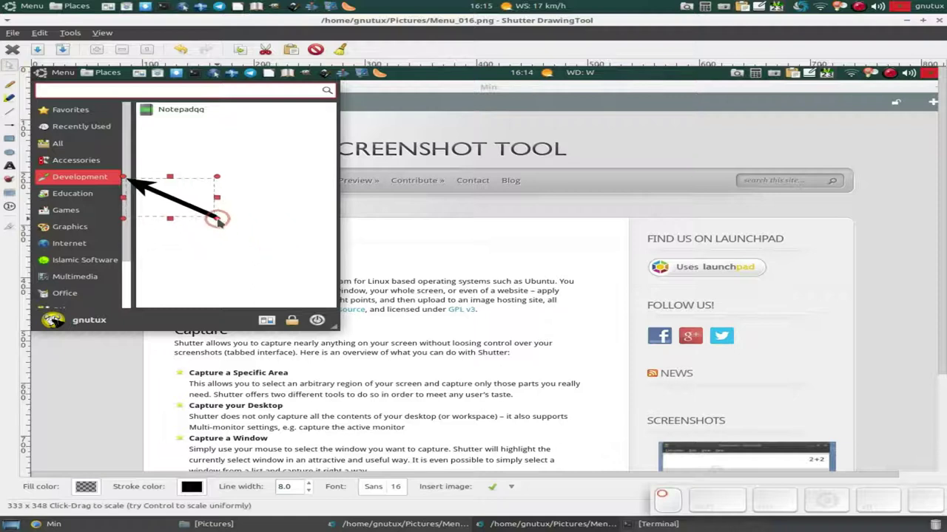
right_click(197, 209)
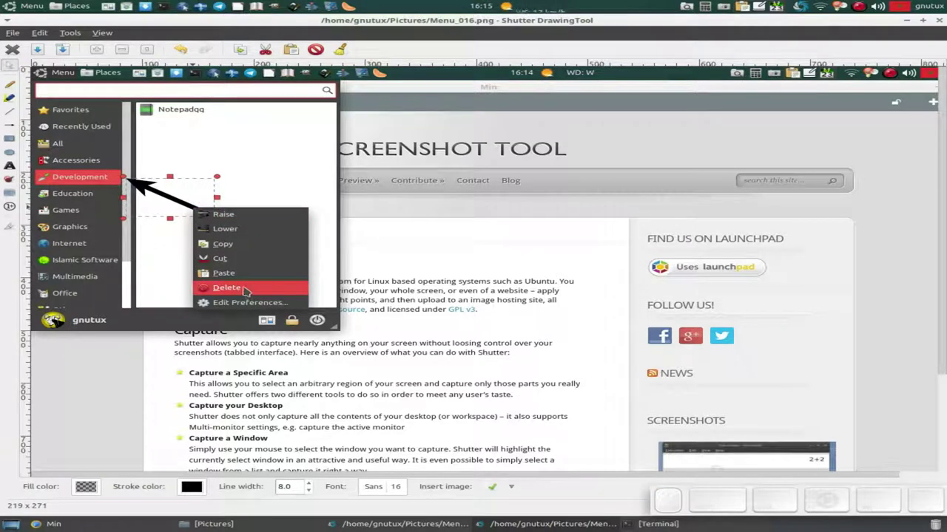
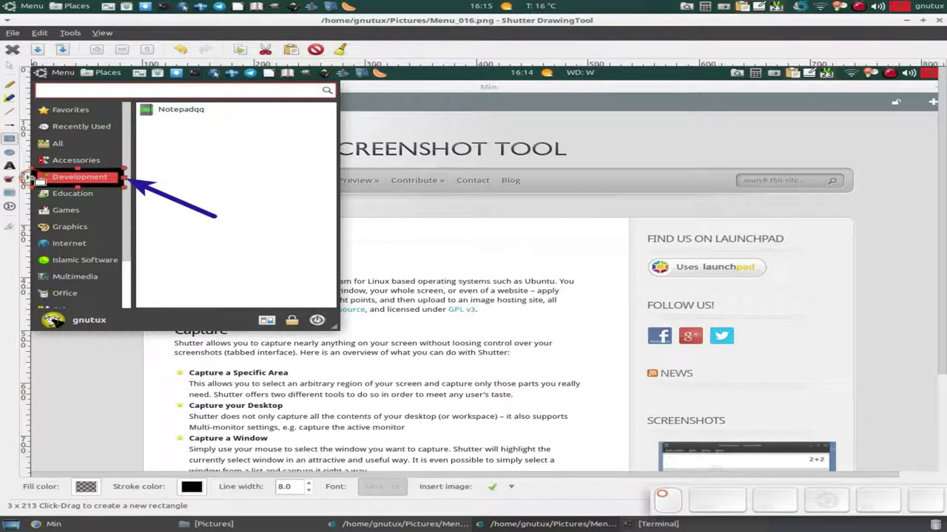
right_click(92, 171)
left_click(154, 267)
left_click(522, 303)
left_click(383, 236)
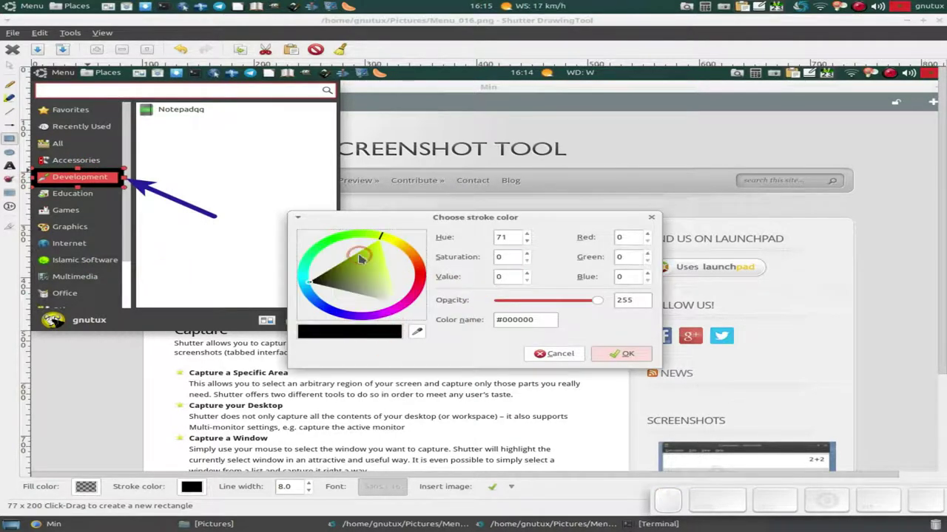
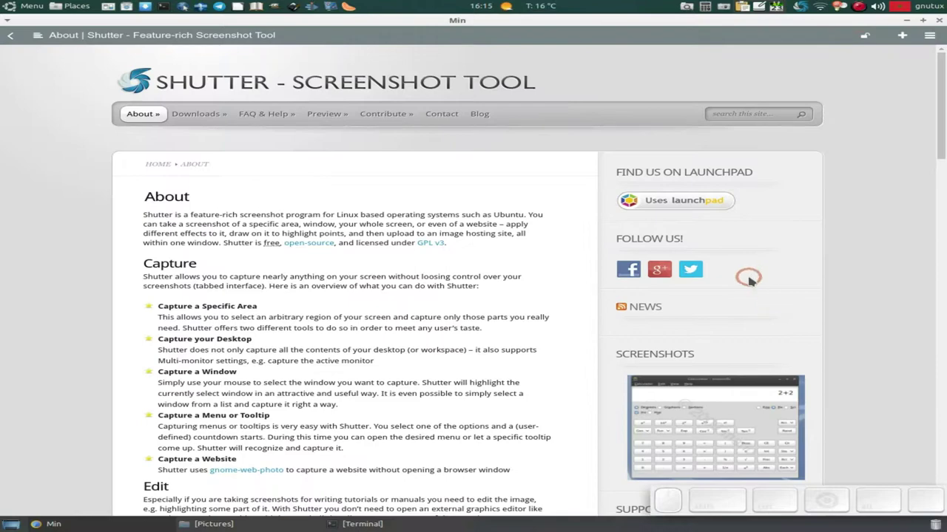
- Search DuckDuckGo in a new tab for 'flameshot for gnu/linux'
left_click(911, 22)
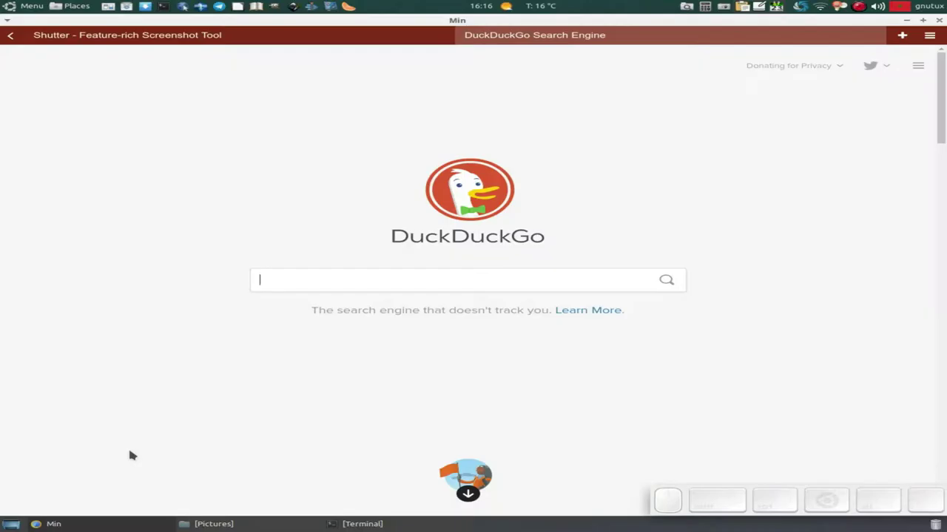
key("f")
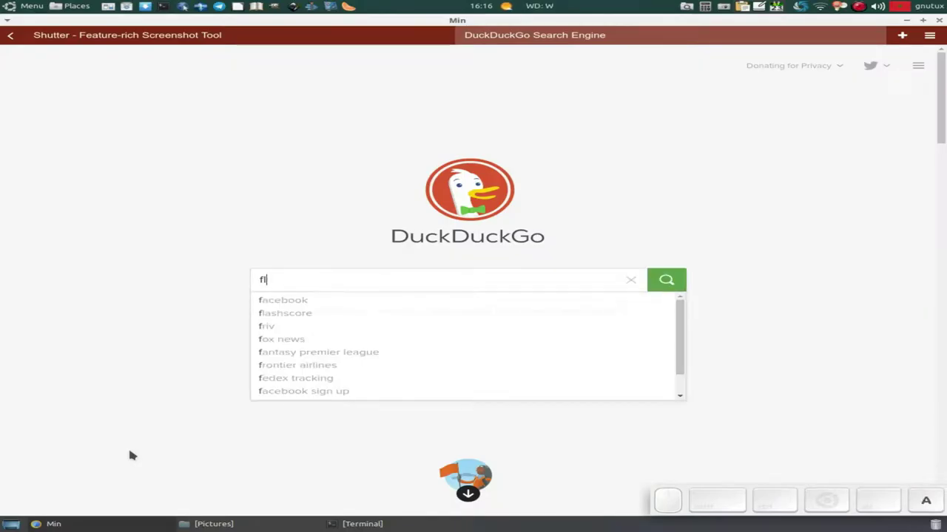
key("e")
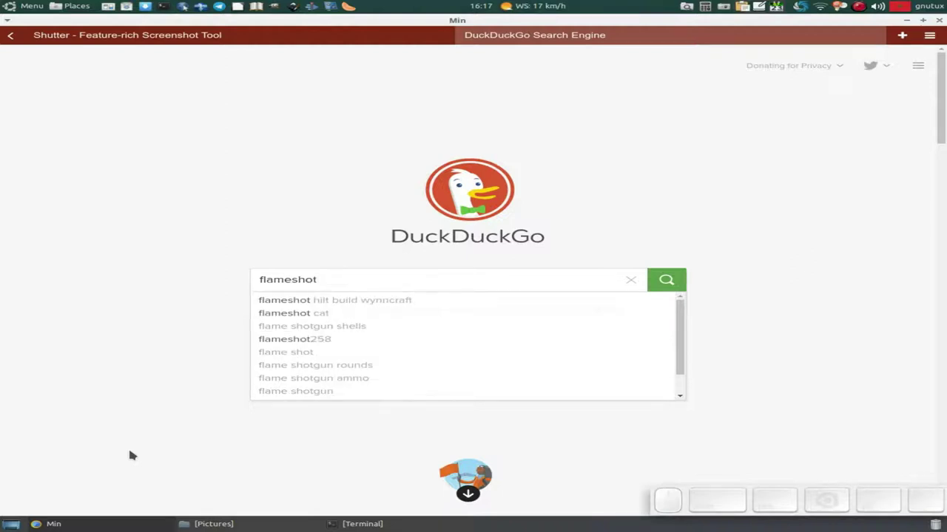
key("space")
key("r")
key("space")
key("BackSpace")
key("shift+l")
key("BackSpace")
key("shift+l")
key("i")
key("n")
key("BackSpace")
key("Return")
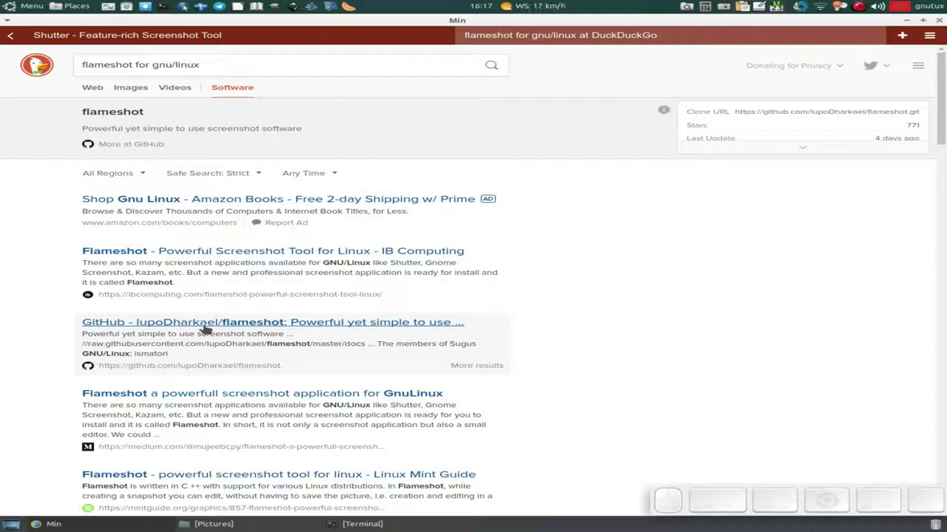
left_click(209, 327)
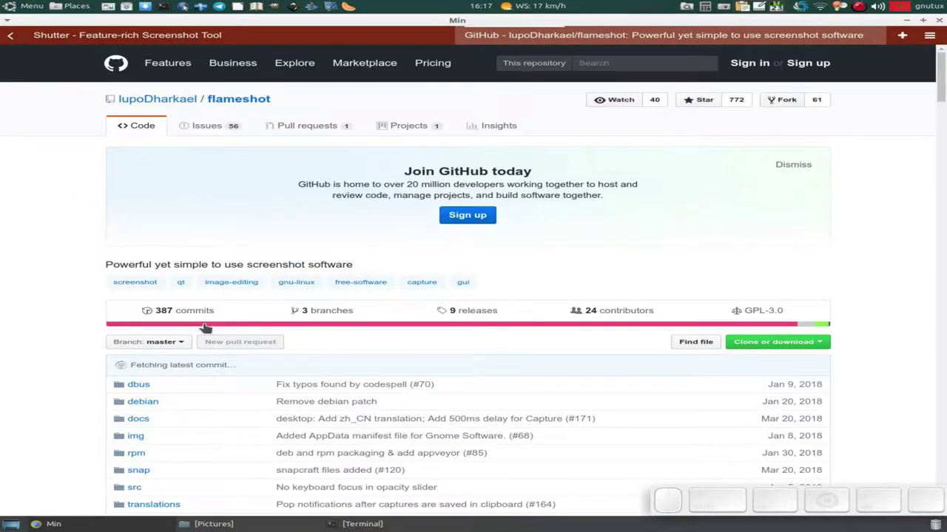
scroll("down", 3)
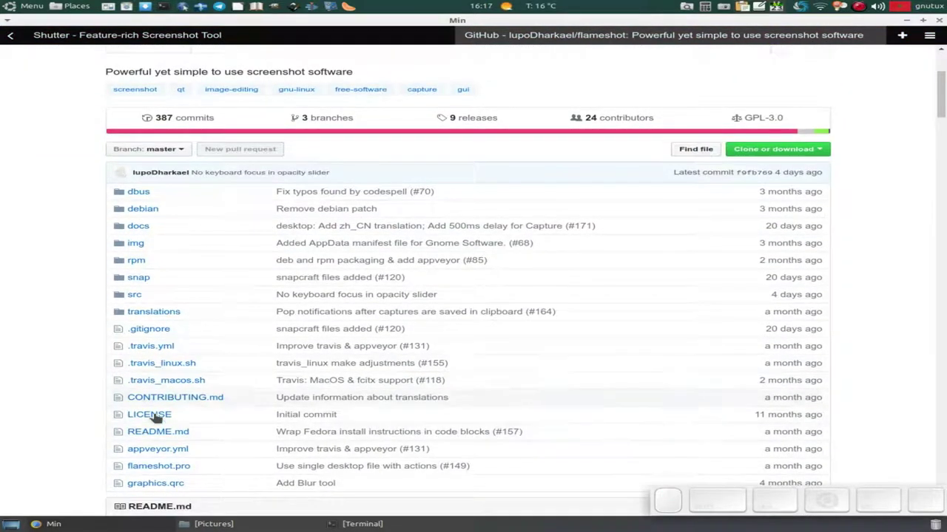
left_click(160, 416)
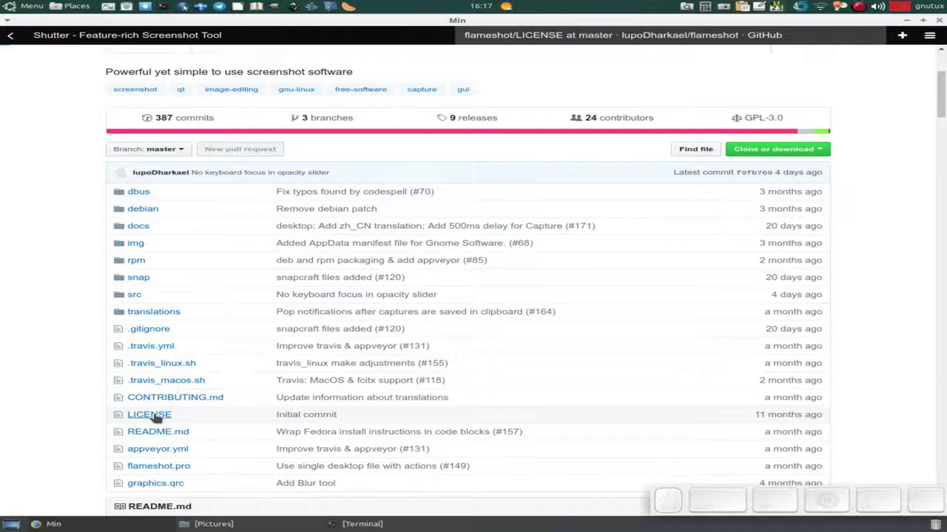
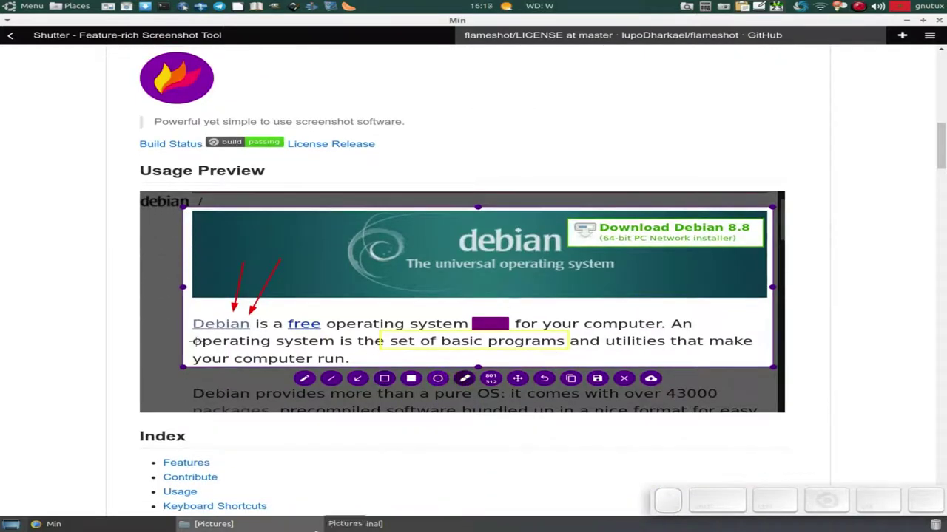
scroll("down", 3)
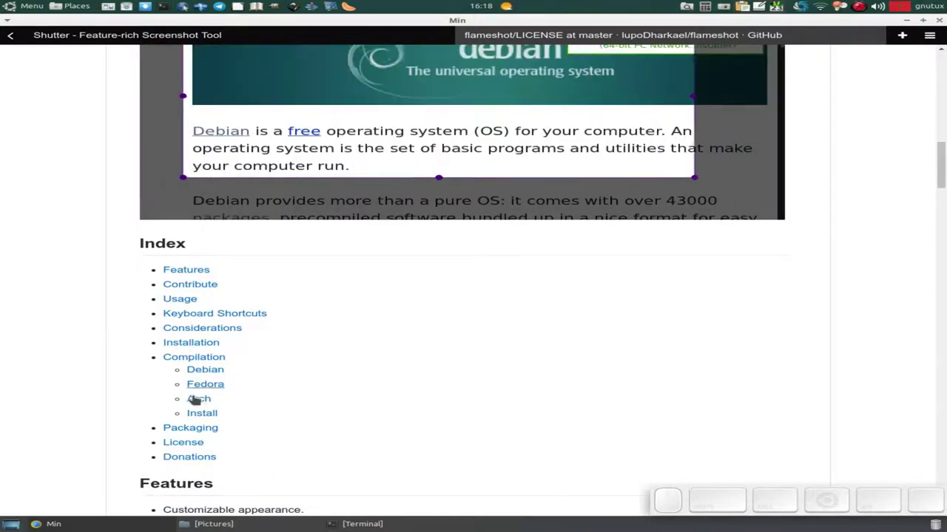
scroll("down", 3)
scroll("up", 3)
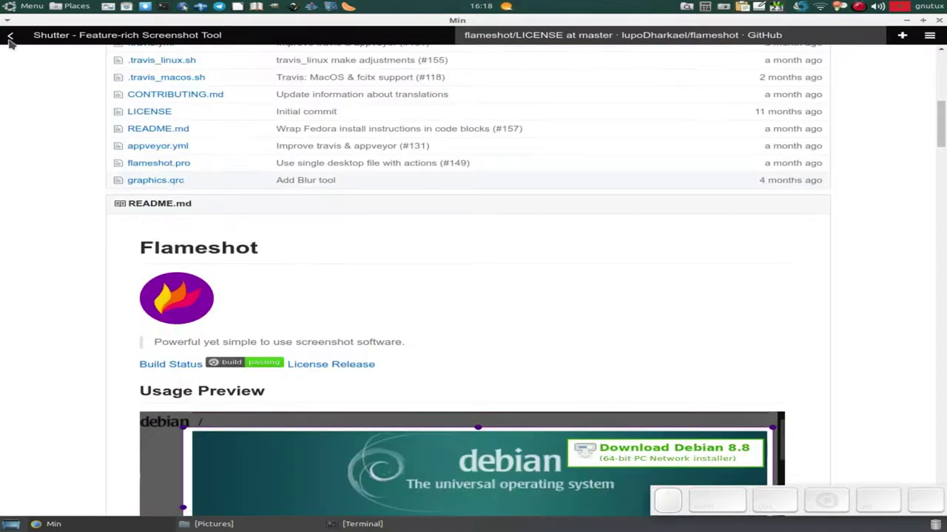
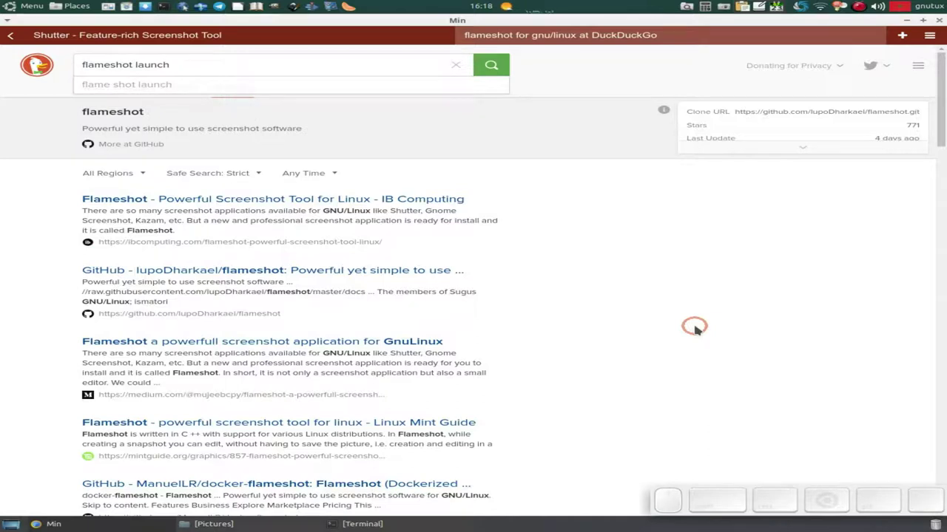
- Search 'flameshot launchpad' and reach the atareao-team Flameshot package archive on Launchpad
key("Return")
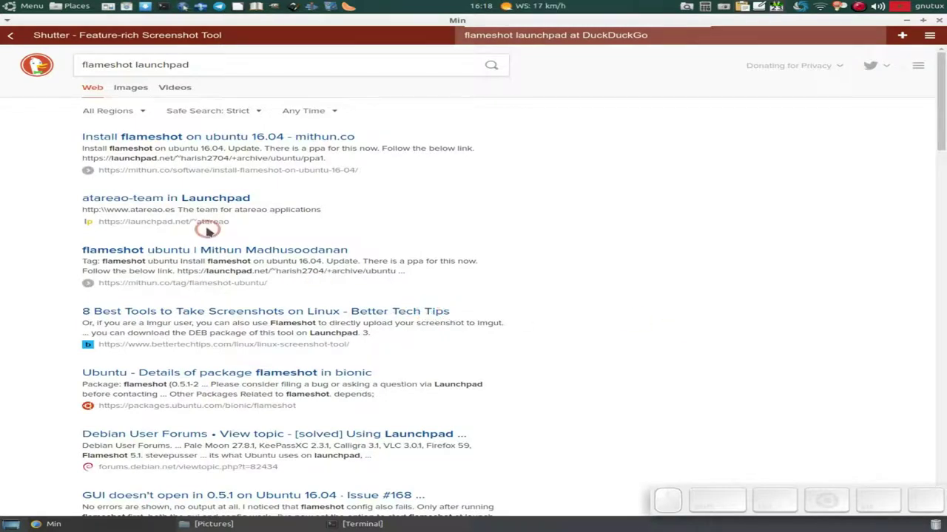
left_click(193, 203)
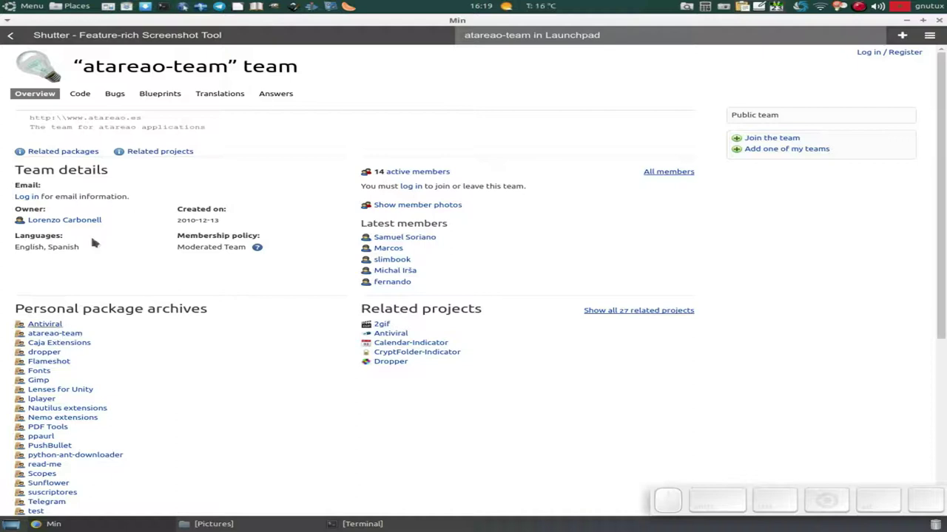
scroll("down", 3)
left_click(47, 282)
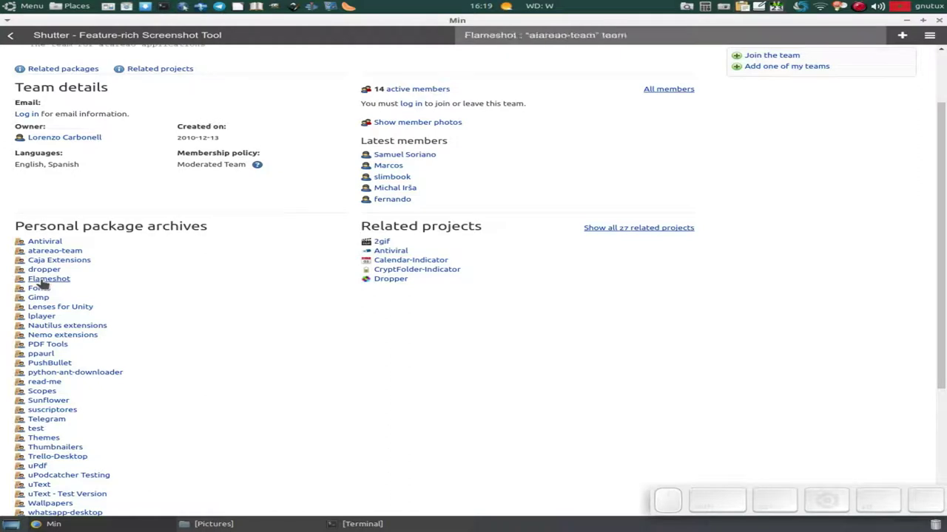
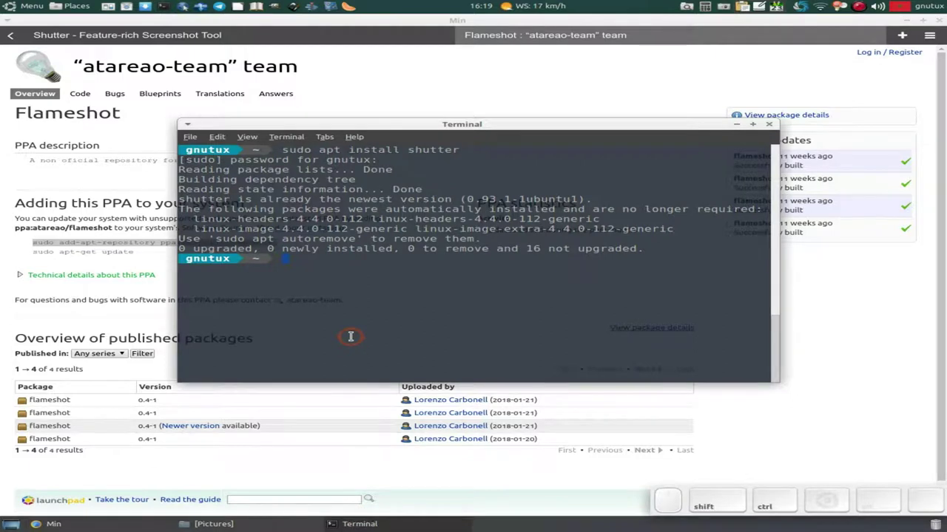
- Add the ppa:atareao/flameshot repository and start refreshing the package lists
key("ctrl+shift+l")
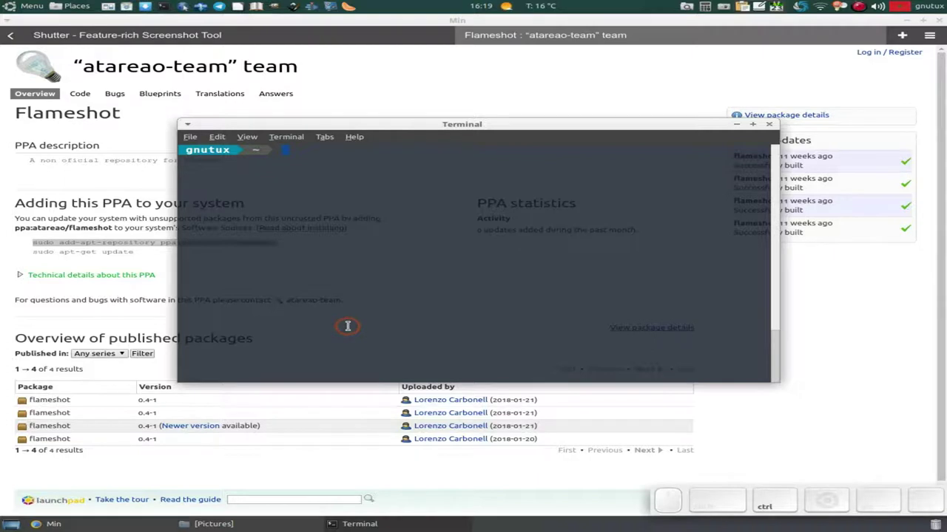
key("ctrl+v")
key("ctrl+shift+v")
key("Return")
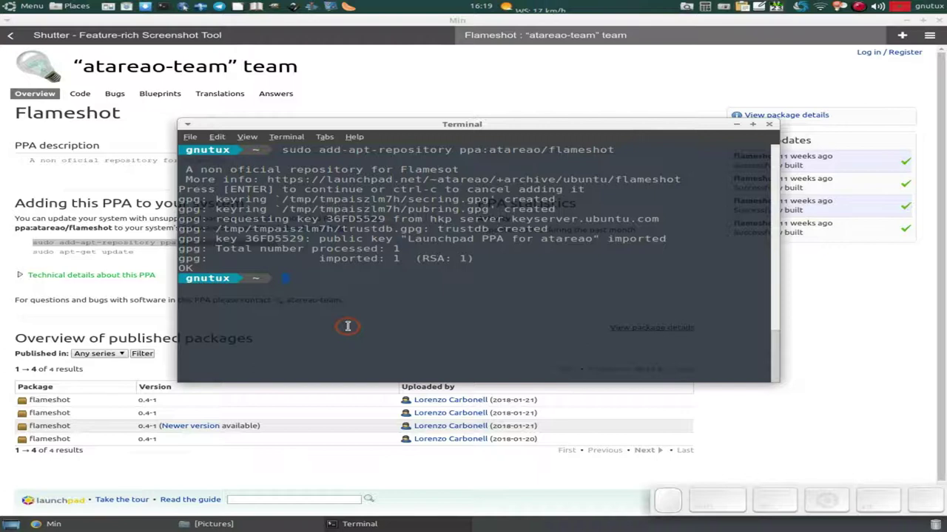
key("space")
key("space")
- Finish the apt-get update and start the sudo apt install flameshot command
key("Tab")
key("Return")
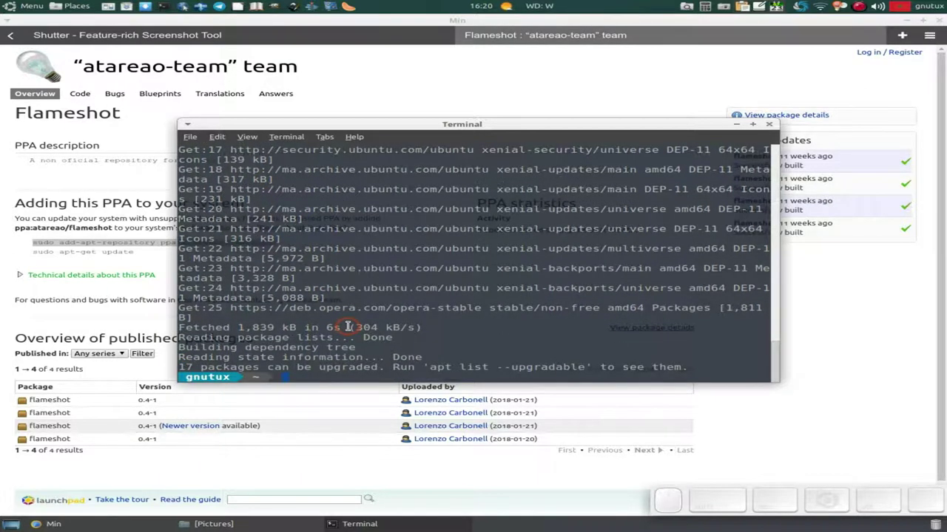
key("space")
key("p")
key("space")
key("Tab")
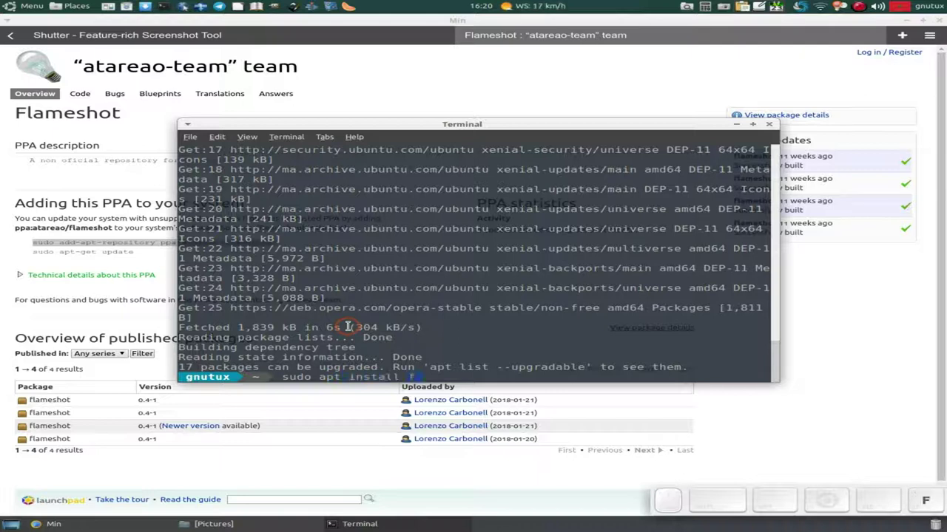
- Confirm the install and let flameshot 0.4-1 finish setting up
key("e")
key("Tab")
key("s")
key("Tab")
key("Return")
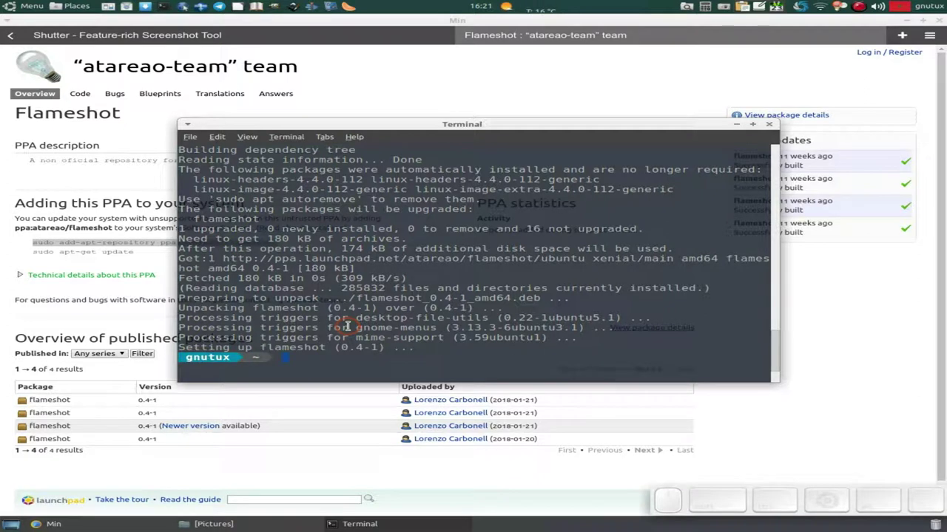
- Put the terminal away and bring up the application menu to launch Flameshot
left_click(742, 124)
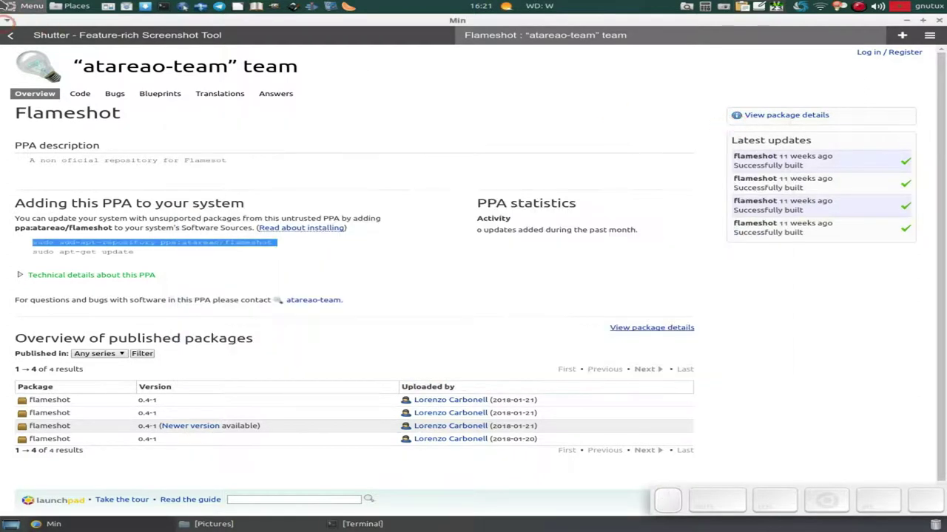
left_click(11, 0)
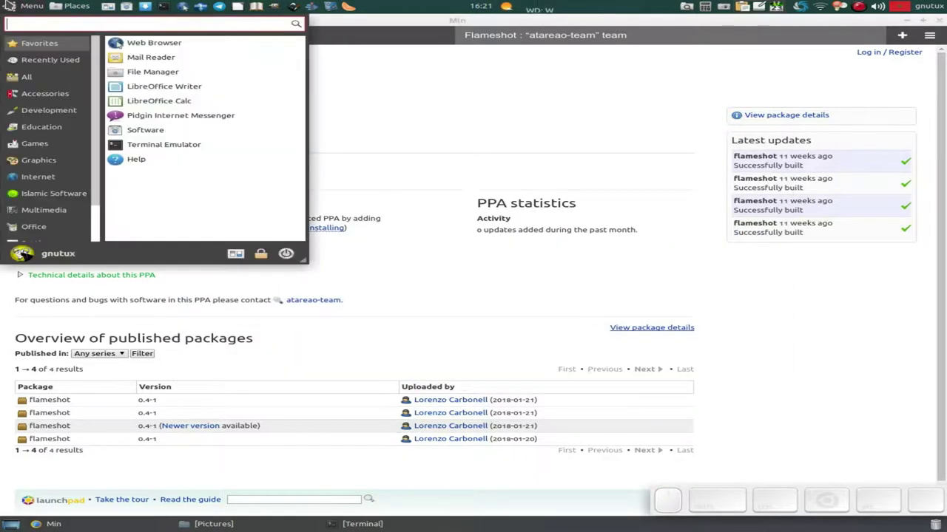
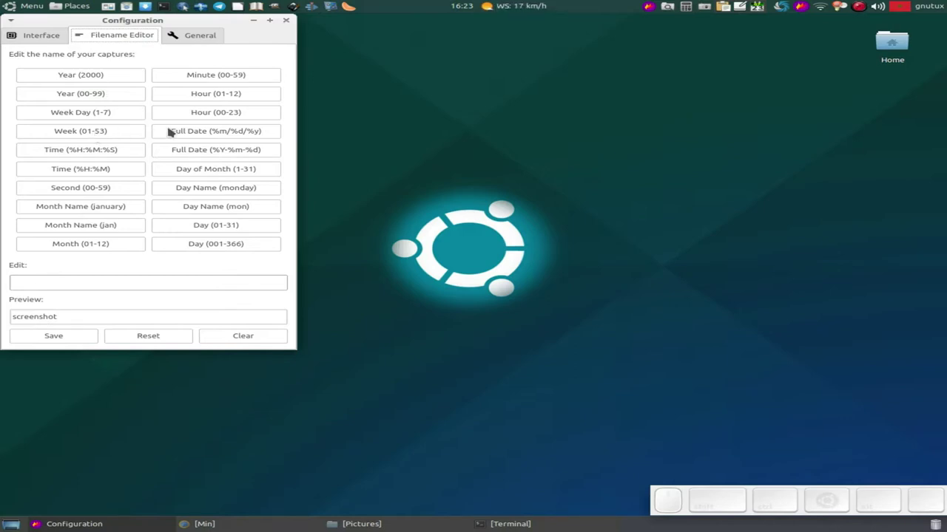
- Add Full Date (%m/%d/%y) and Time (%H:%M) tokens, saving the filename pattern as %D%R
left_click(210, 133)
left_click(78, 171)
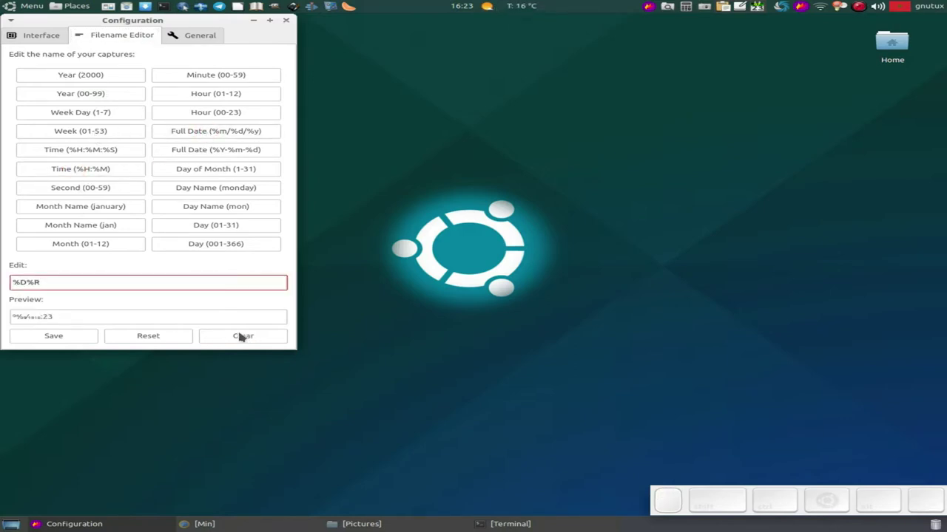
left_click(86, 338)
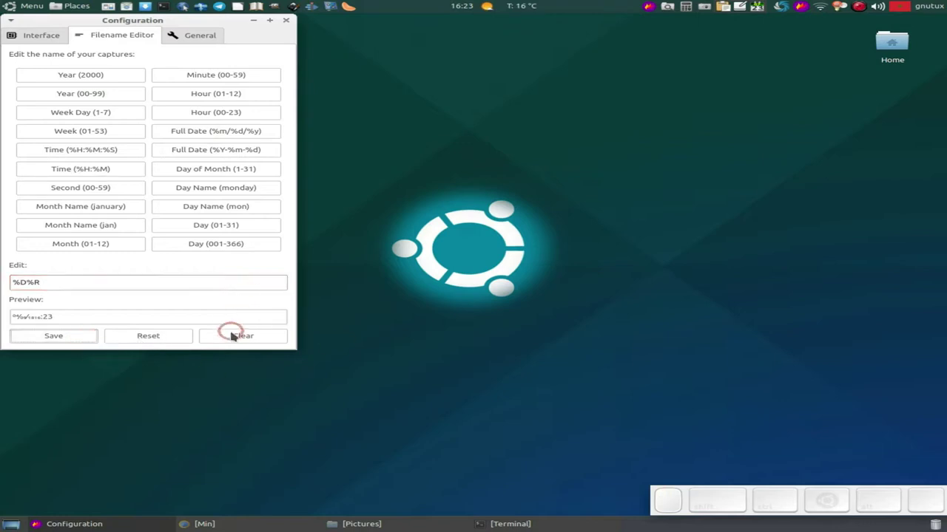